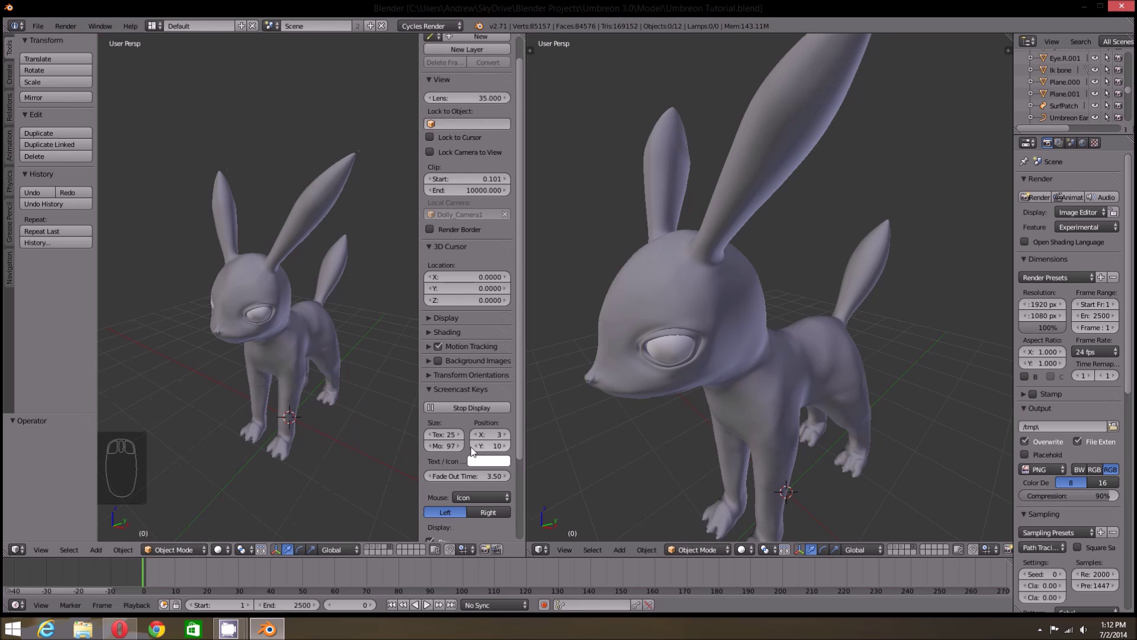
- Hide the view properties sidebar with N
key("n")
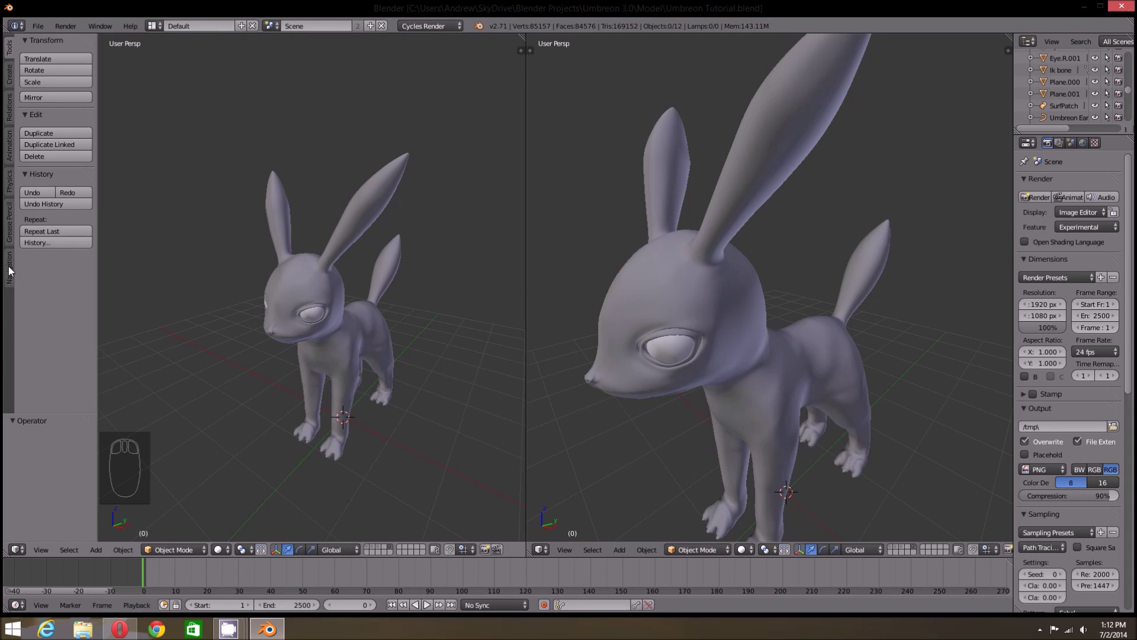
- Set the left viewport to Right Ortho and the other to Front Ortho via the Navigation panel
left_click_drag(11, 273, 63, 297)
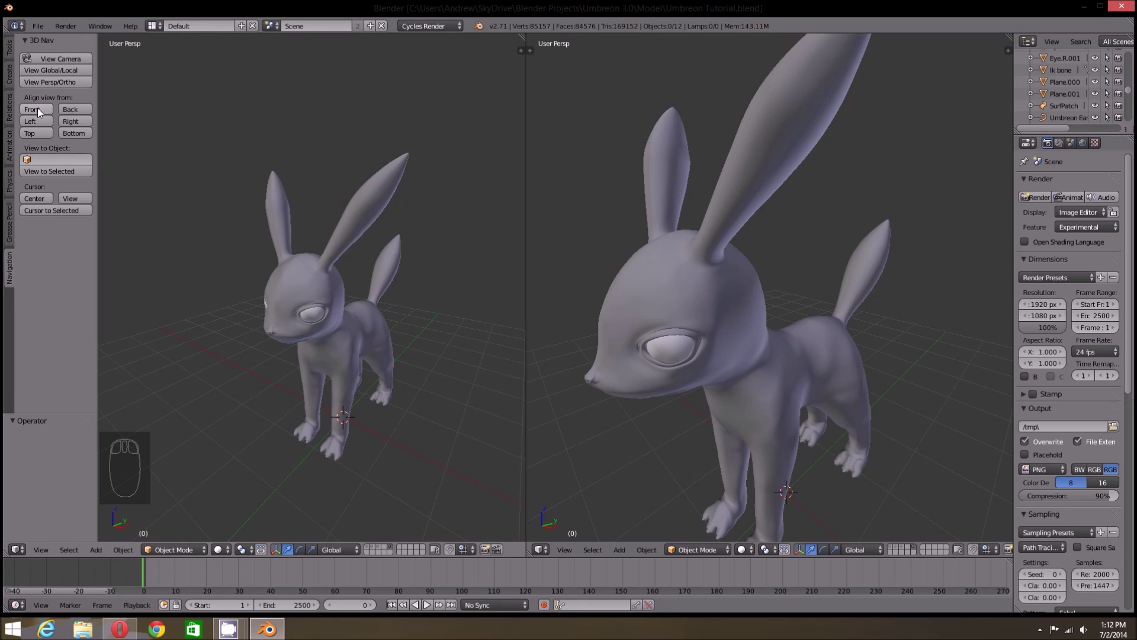
left_click_drag(41, 112, 647, 267)
key("t")
left_click_drag(648, 268, 30, 204)
key("t")
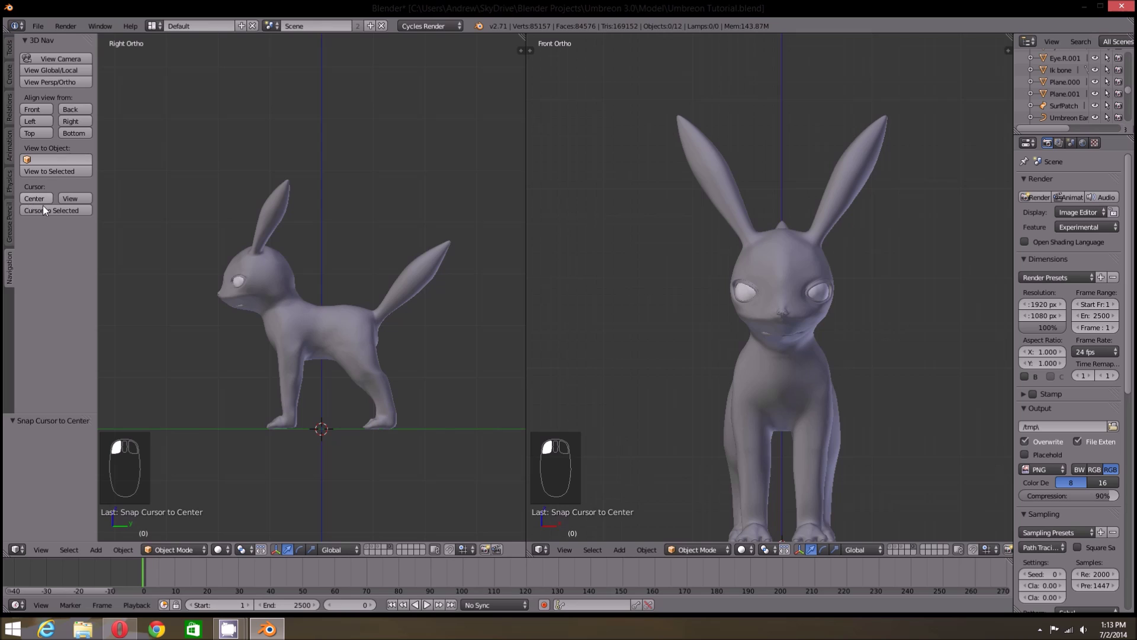
- Frame and pan the side view so the Umbreon sits centred
left_click_drag(322, 466, 340, 455)
key("shift+c")
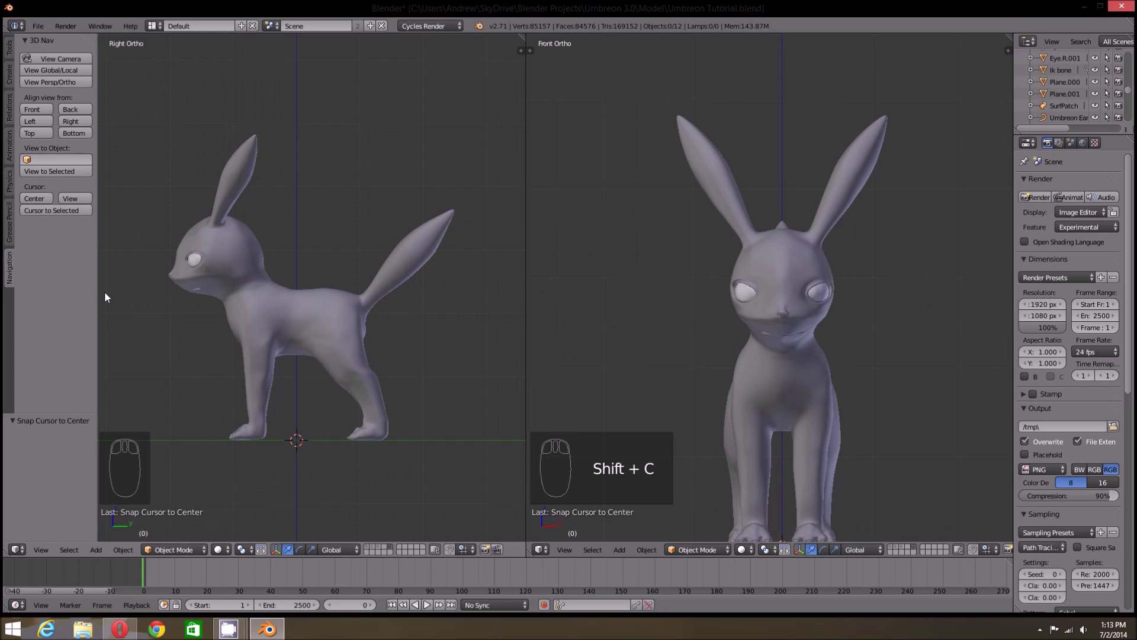
left_click_drag(195, 348, 223, 339)
left_click_drag(223, 339, 290, 366)
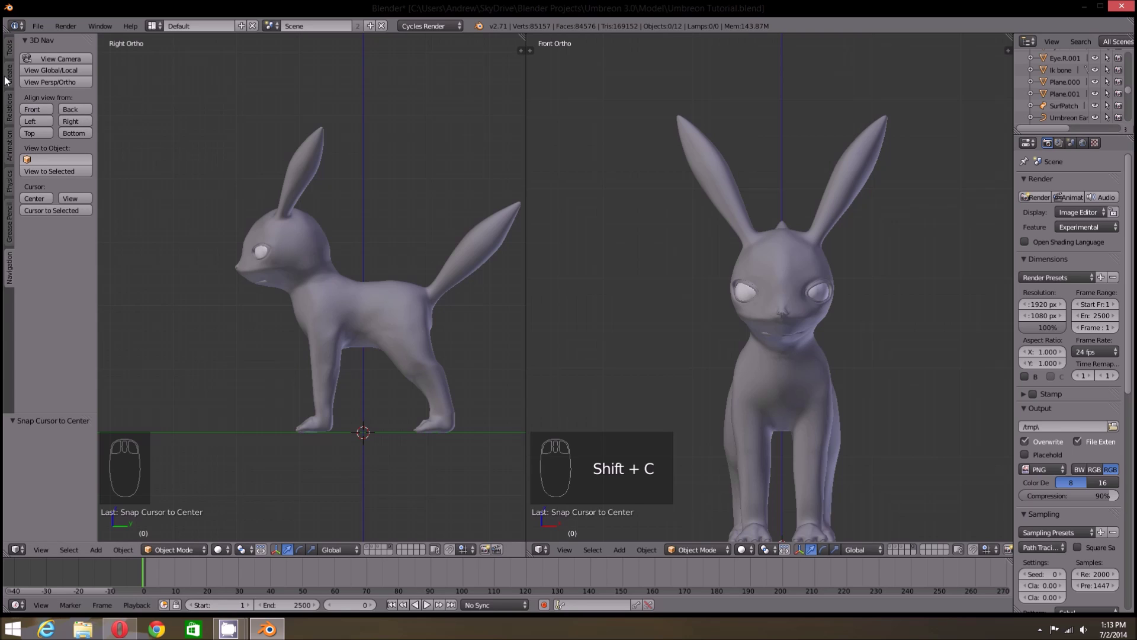
- Add an Armature (Single Bone) from the Create tools, then undo it
left_click_drag(10, 79, 59, 143)
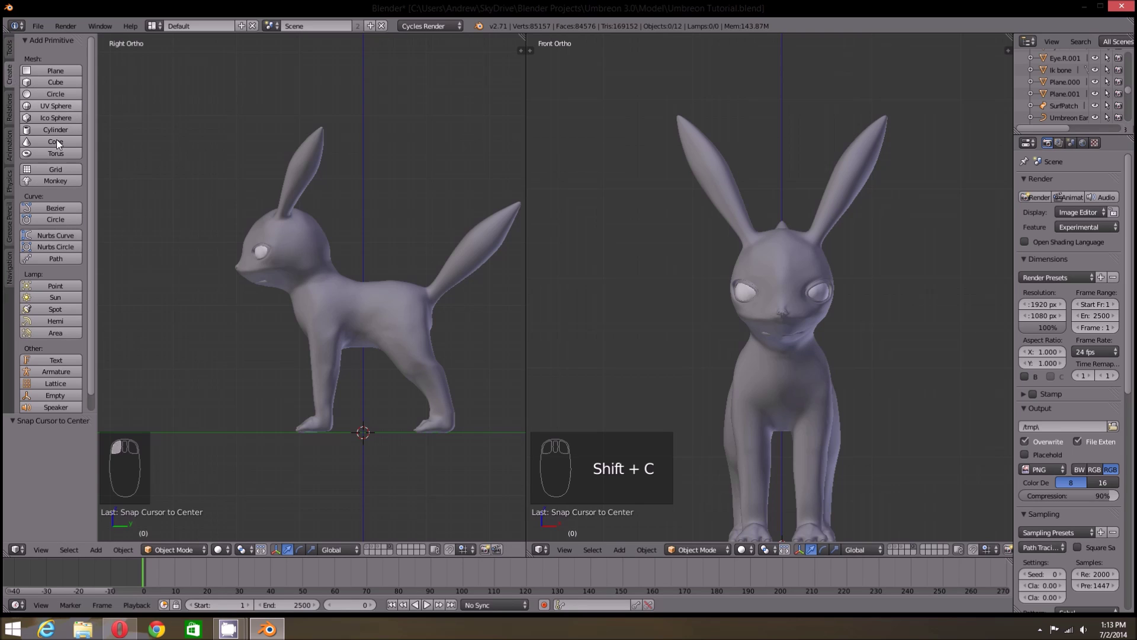
left_click(63, 382)
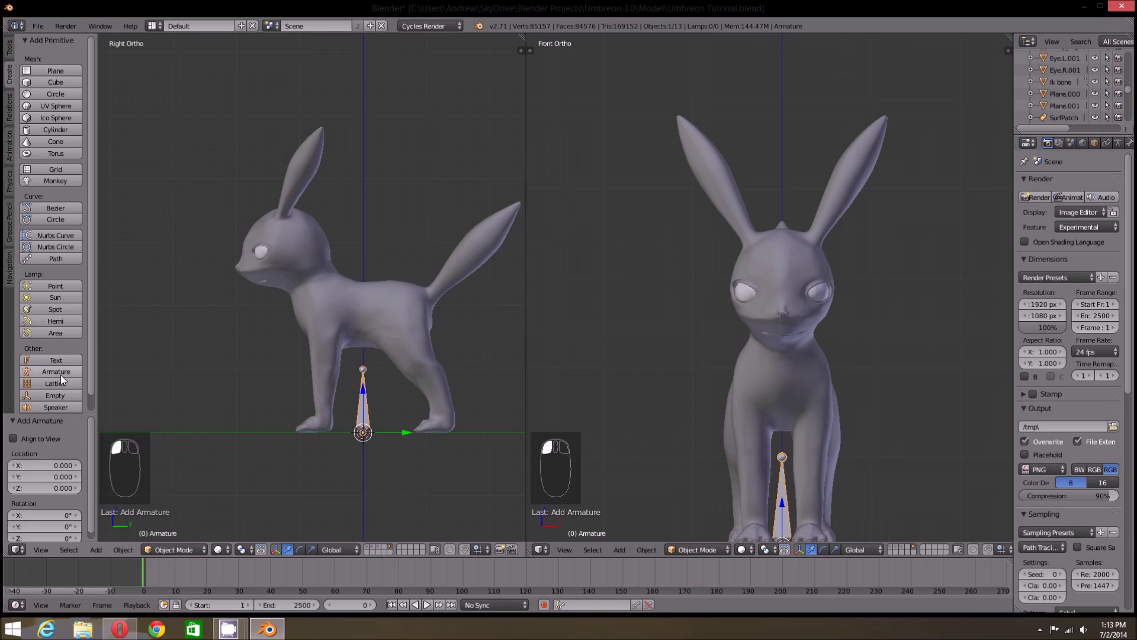
left_click_drag(63, 381, 273, 453)
key("Delete")
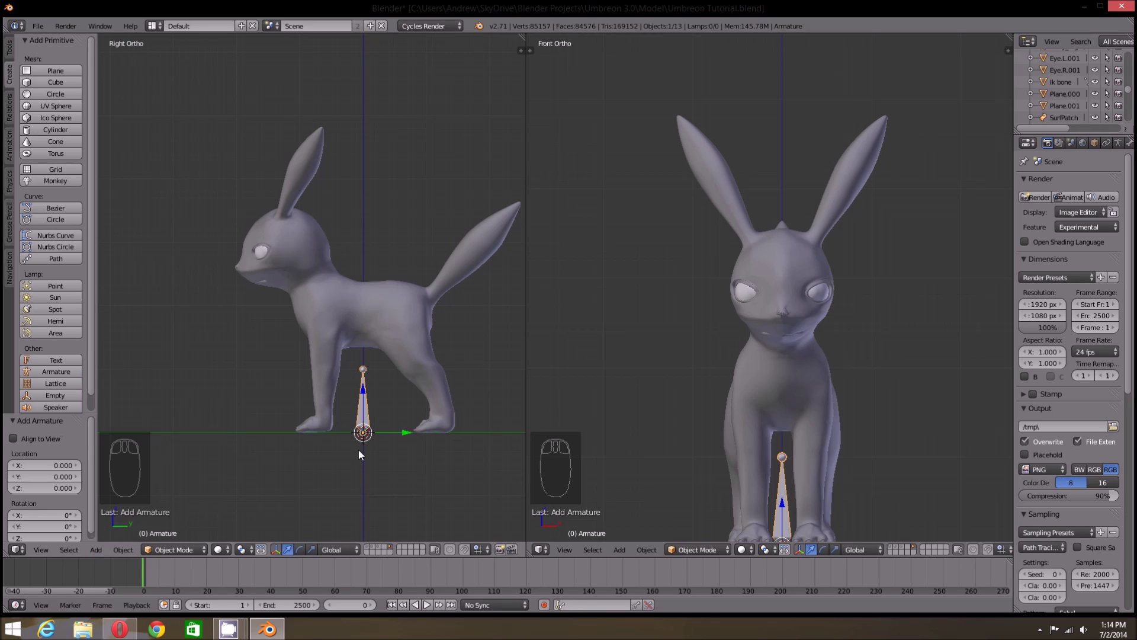
key("Delete")
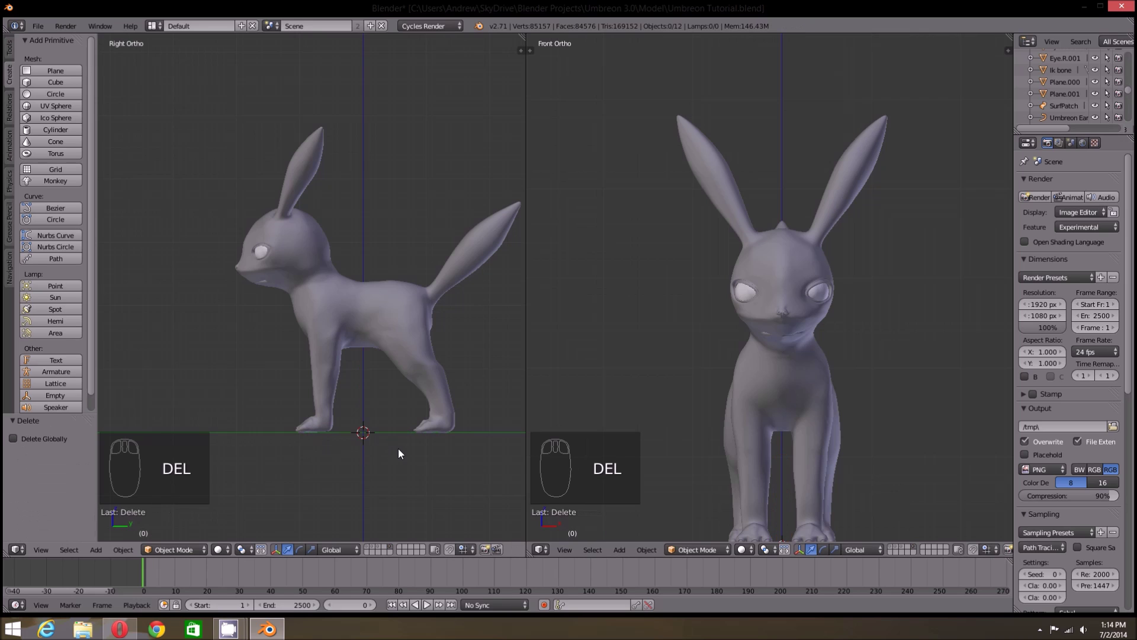
- Add the single-bone armature again with Shift+A
key("shift+a")
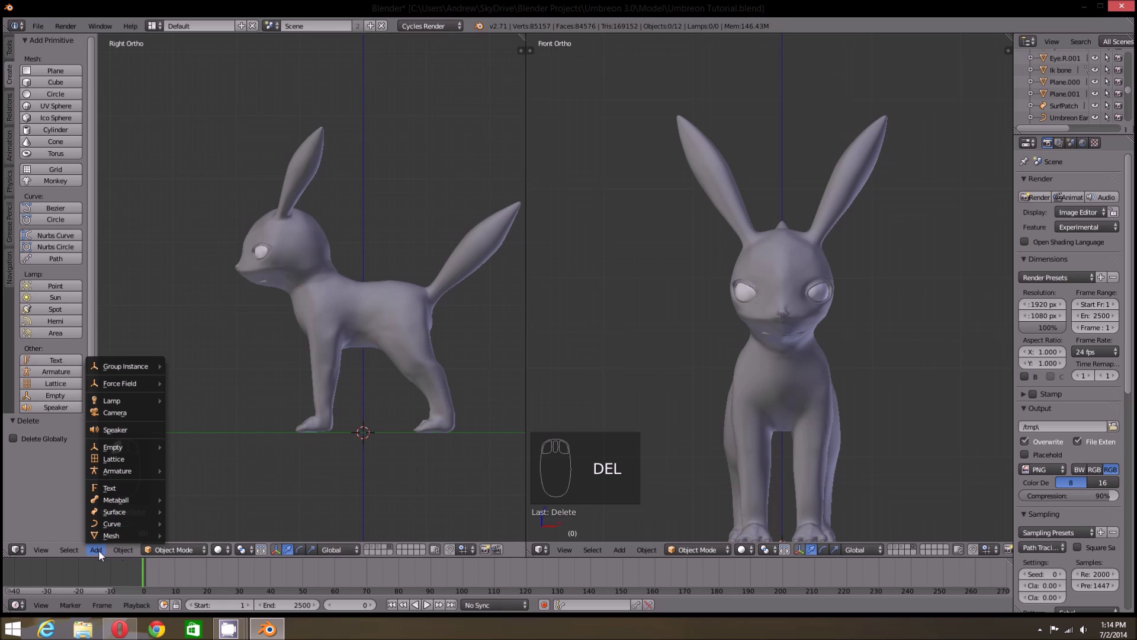
left_click_drag(173, 541, 398, 398)
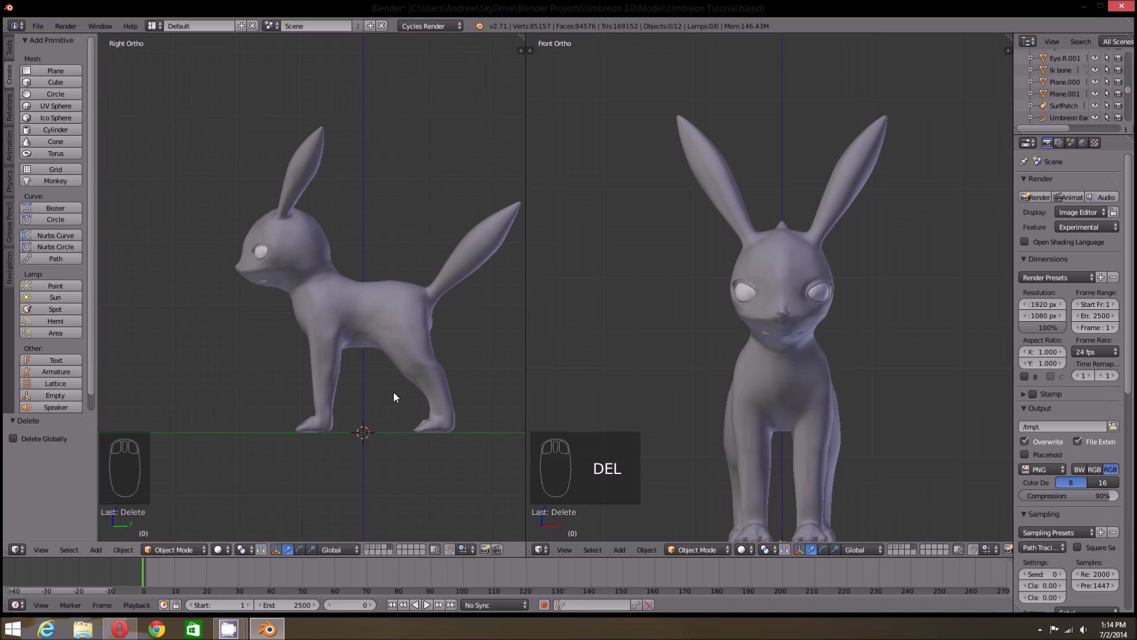
key("shift+a")
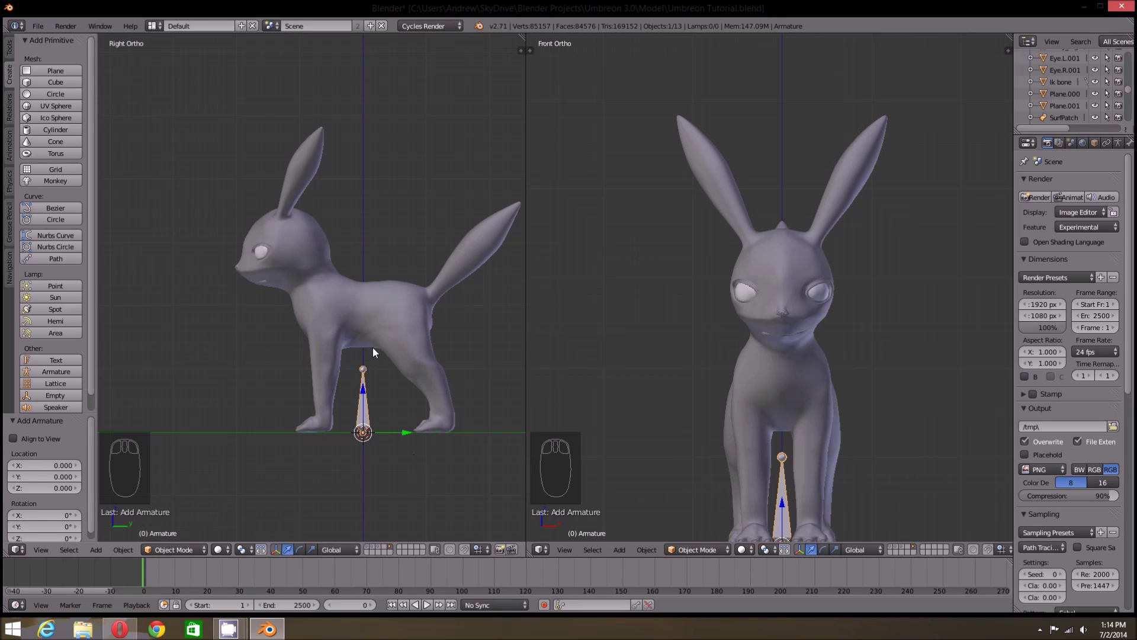
- Enable X-Ray display on the armature, place it inside the chest, and show the side view as wireframe
left_click_drag(1097, 150, 1088, 460)
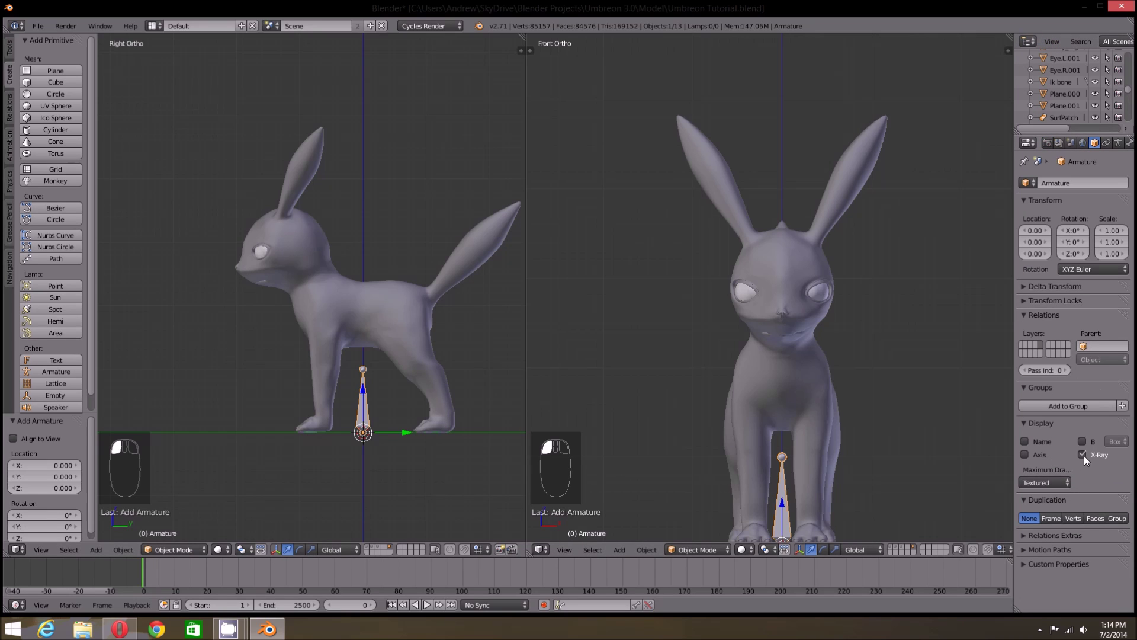
key("g")
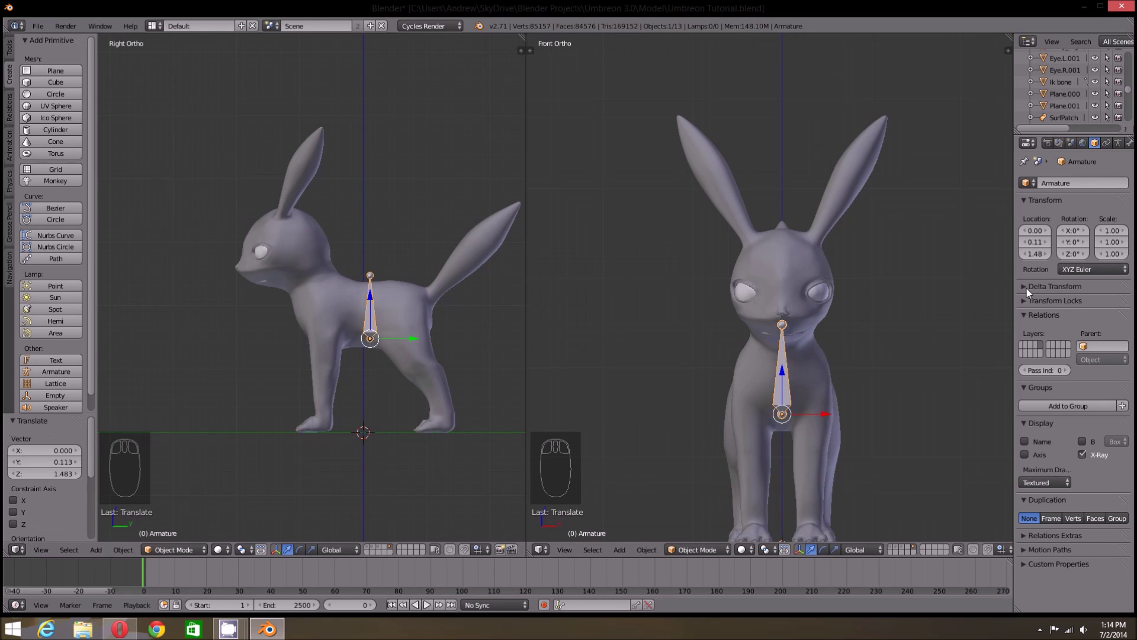
left_click(1085, 457)
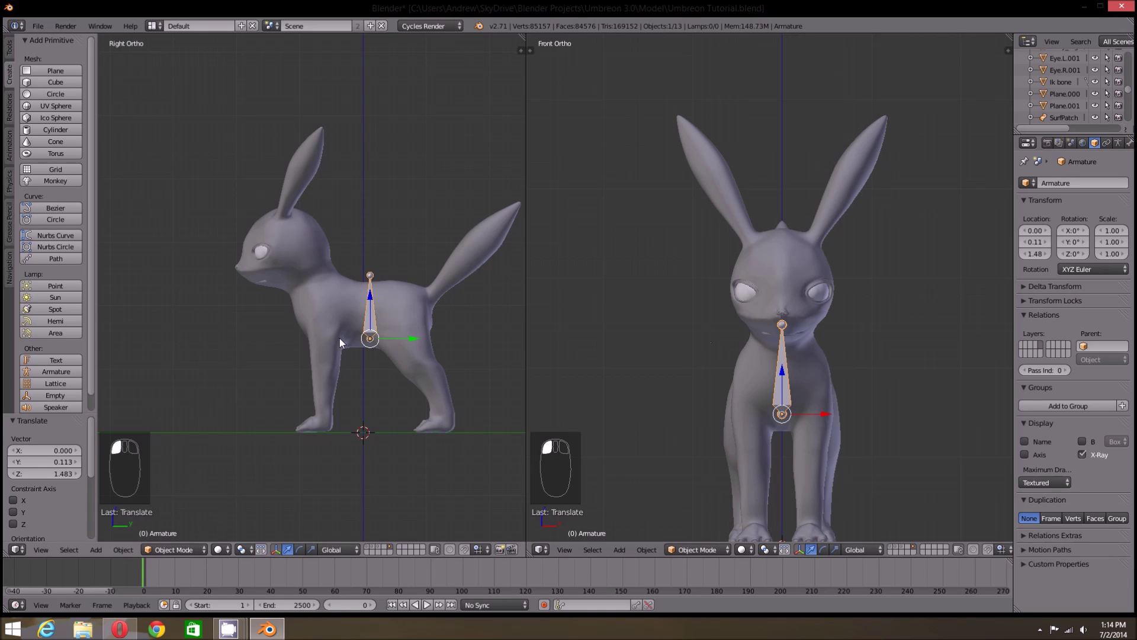
key("z")
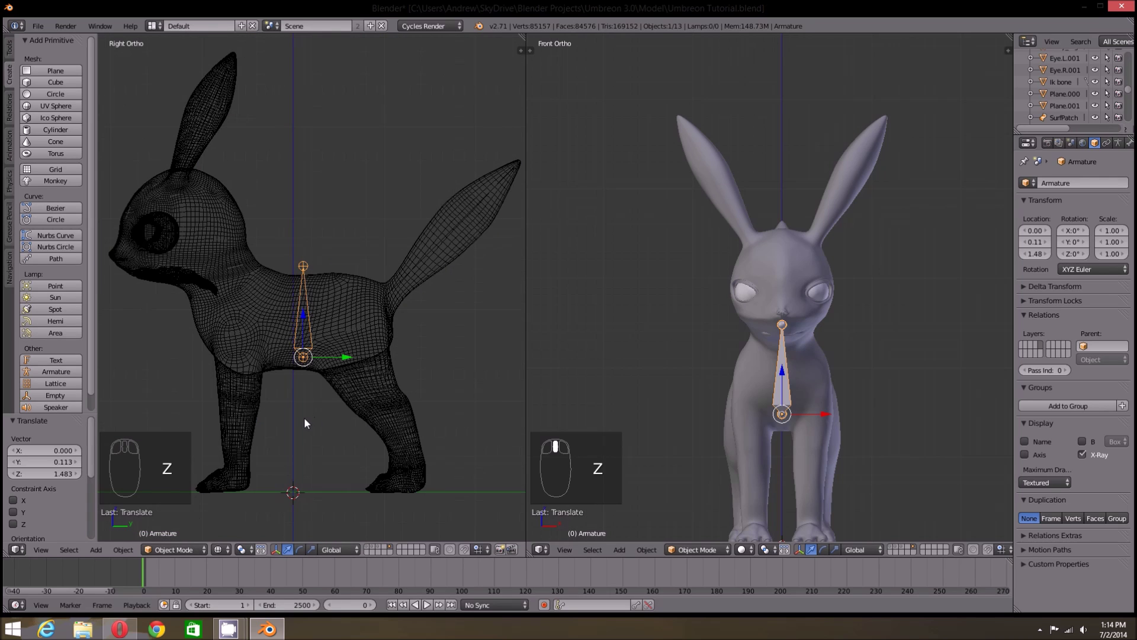
- Return to solid shading, move the armature up into the body and rotate it 90 degrees horizontal
left_click_drag(307, 424, 294, 408)
left_click_drag(358, 420, 391, 417)
key("r")
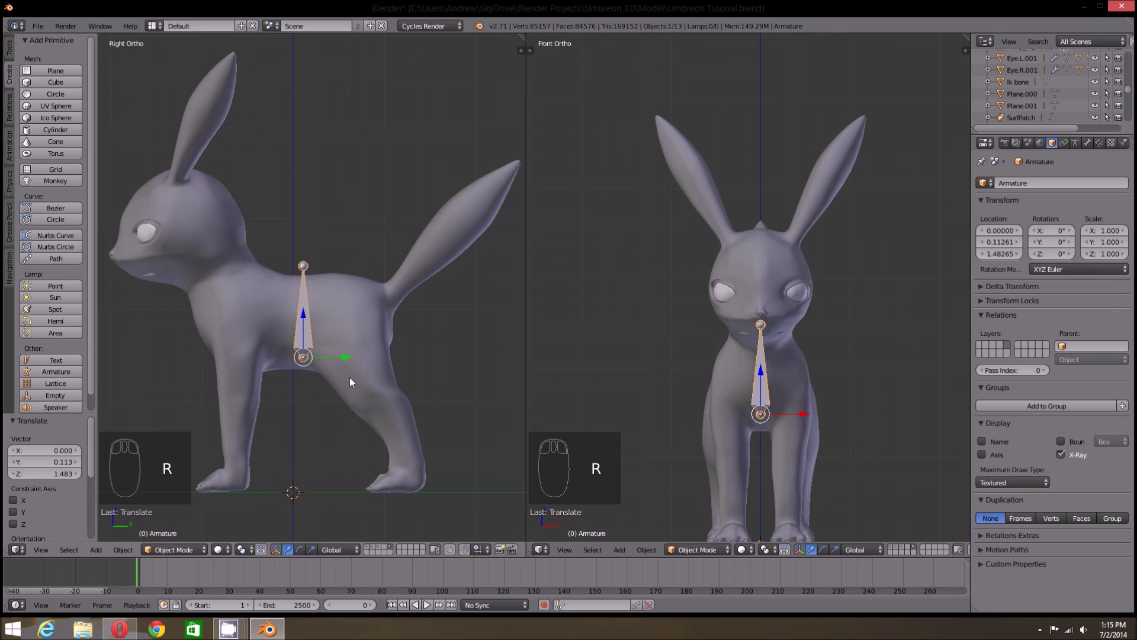
key("g")
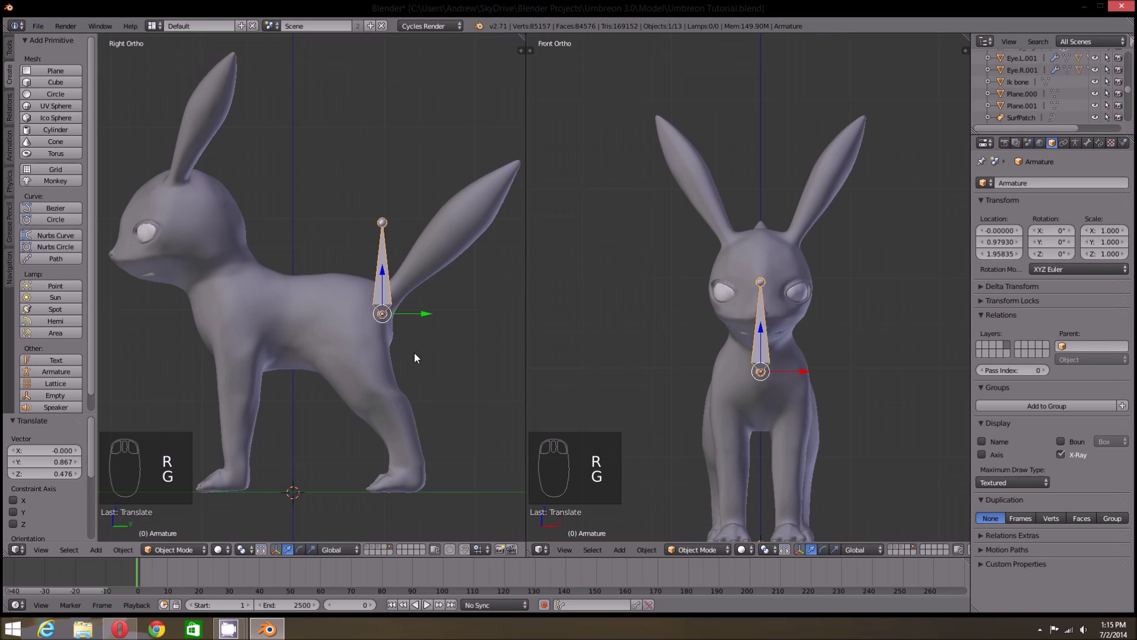
key("r")
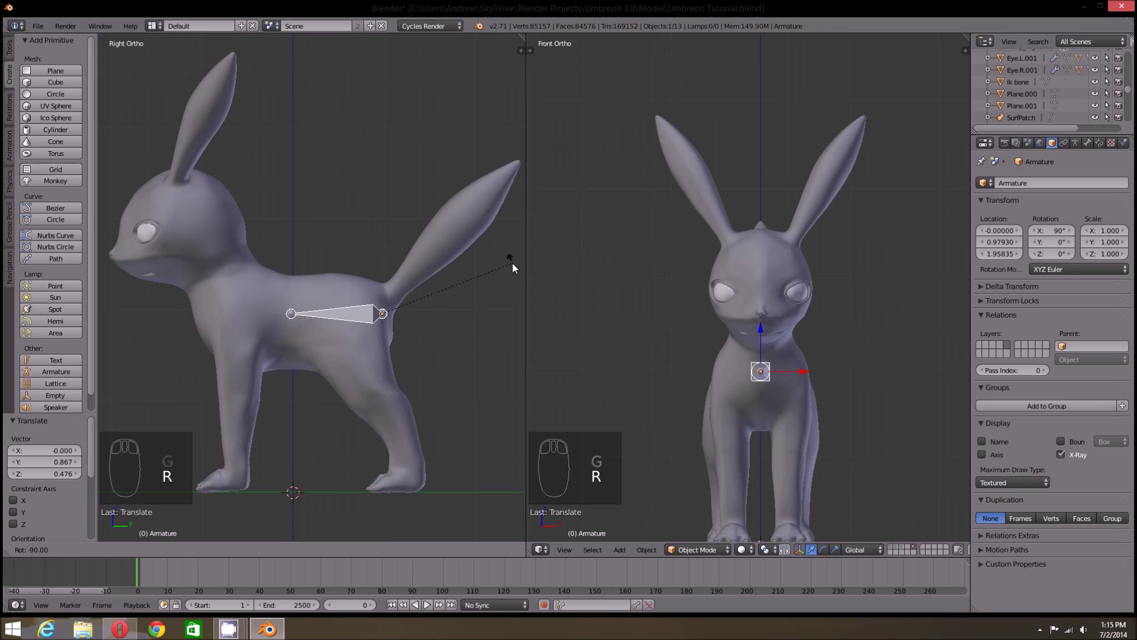
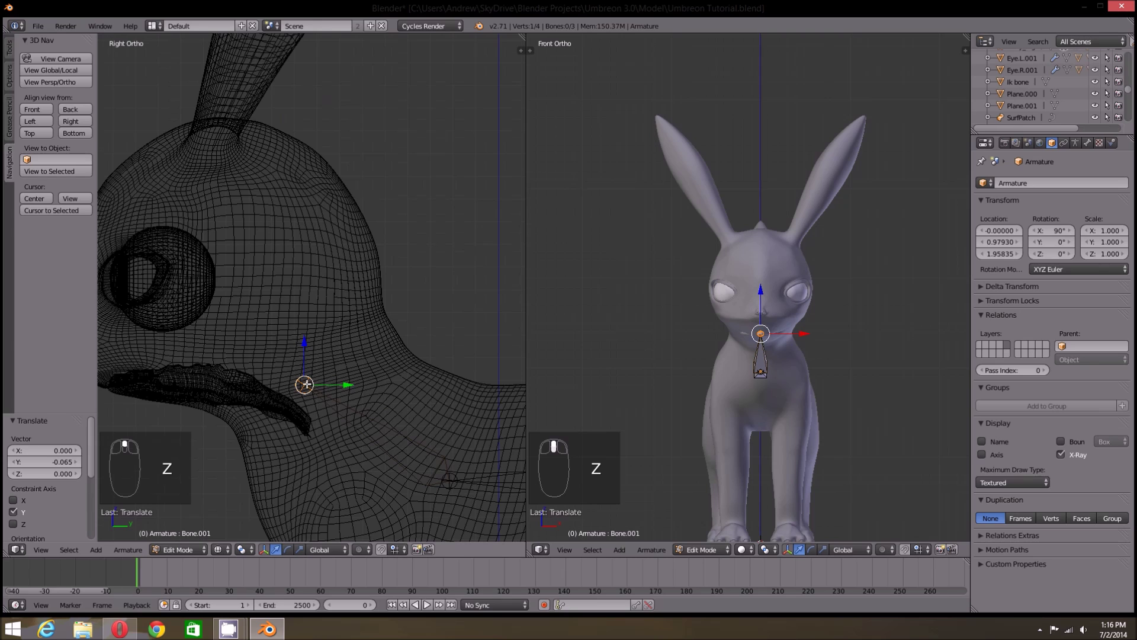
- Move the chain toward the head and extrude new neck bones from it
left_click(330, 383)
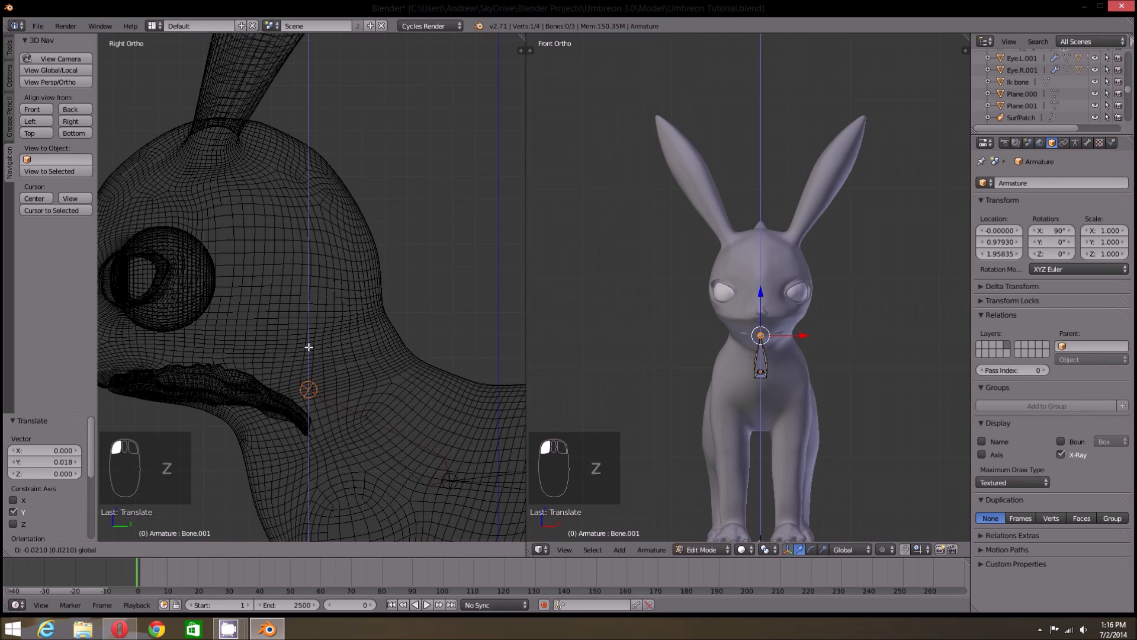
left_click_drag(402, 349, 393, 368)
left_click_drag(393, 368, 377, 359)
key("g")
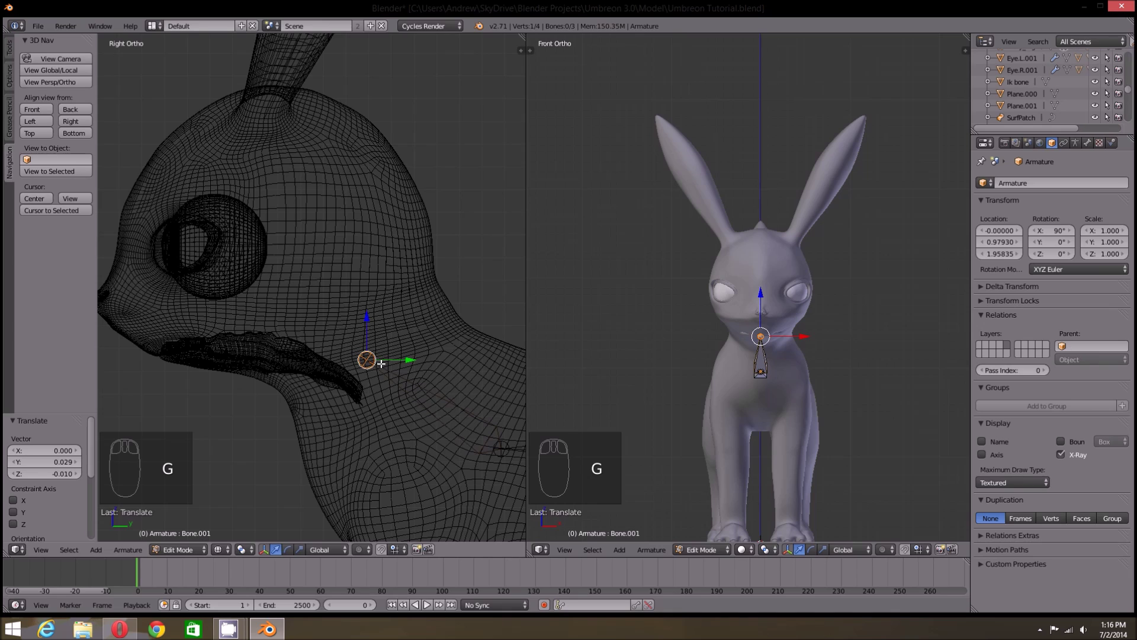
key("e")
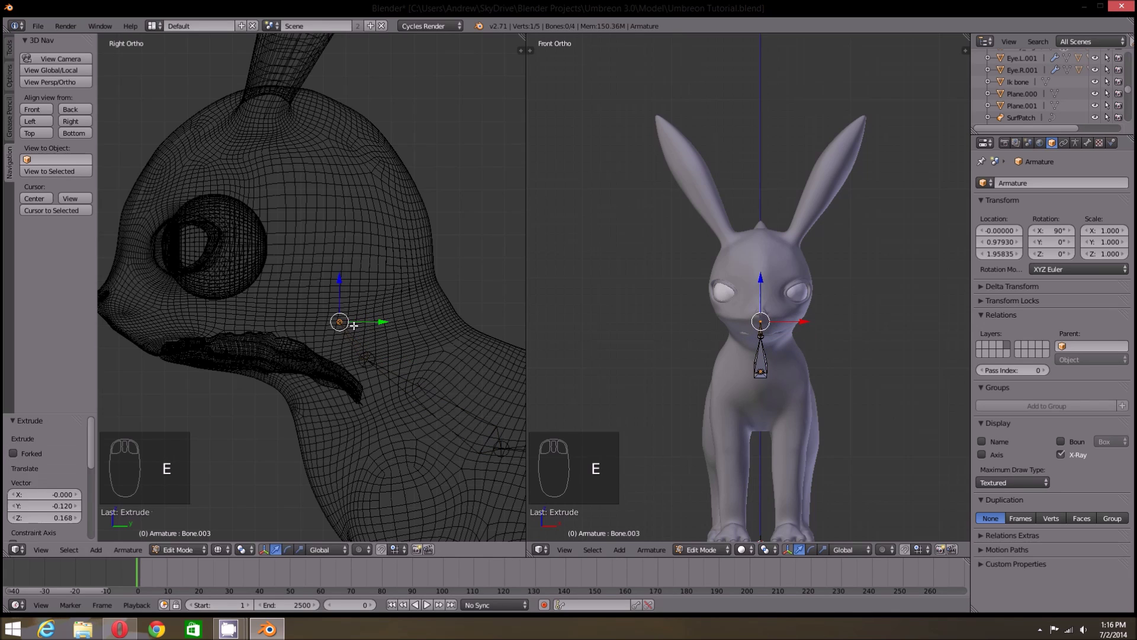
left_click(361, 340)
left_click_drag(361, 340, 346, 331)
left_click(345, 333)
key("e")
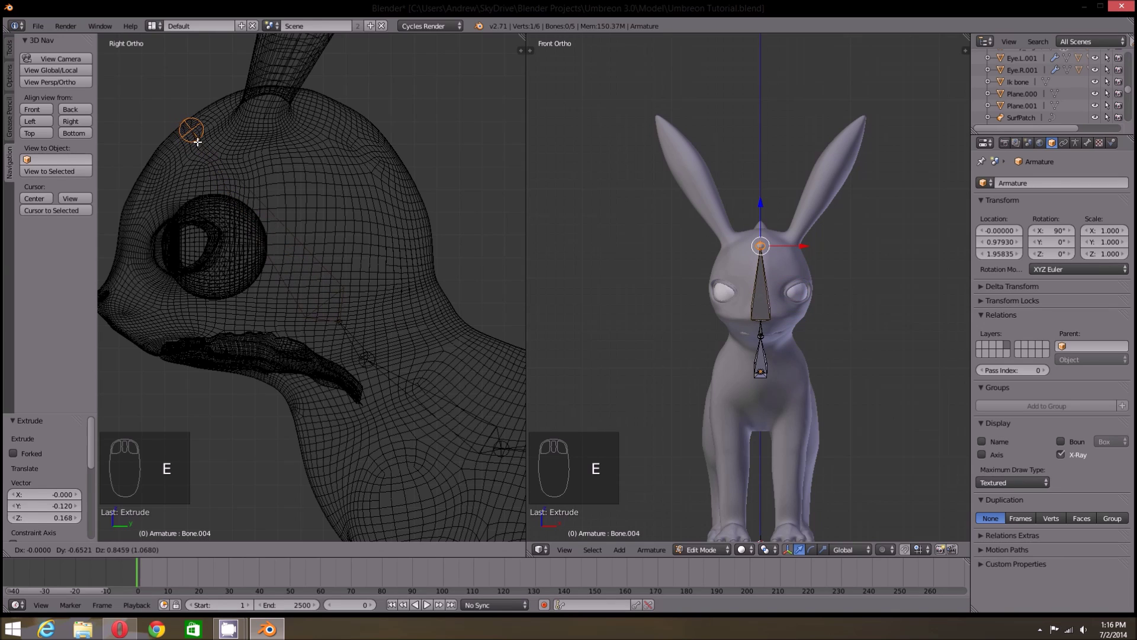
- Adjust the spine bones along the back, checking the fit in the side view
right_click(286, 226)
left_click_drag(323, 314, 268, 288)
left_click_drag(268, 287, 262, 274)
key("a")
left_click_drag(262, 273, 444, 299)
left_click_drag(444, 299, 308, 285)
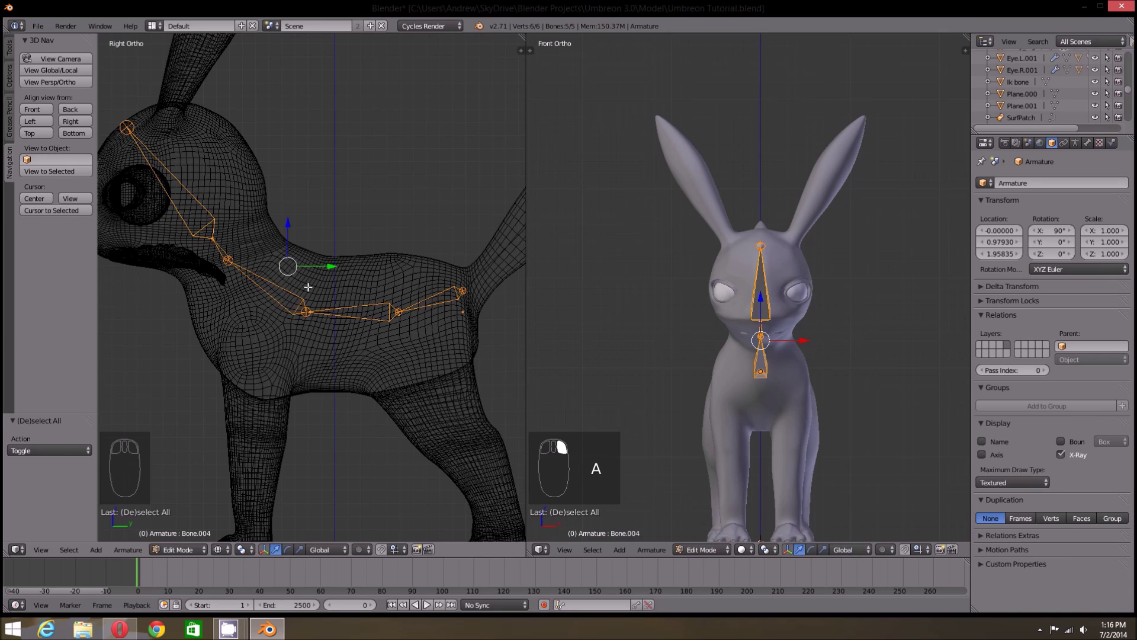
left_click_drag(371, 320, 334, 325)
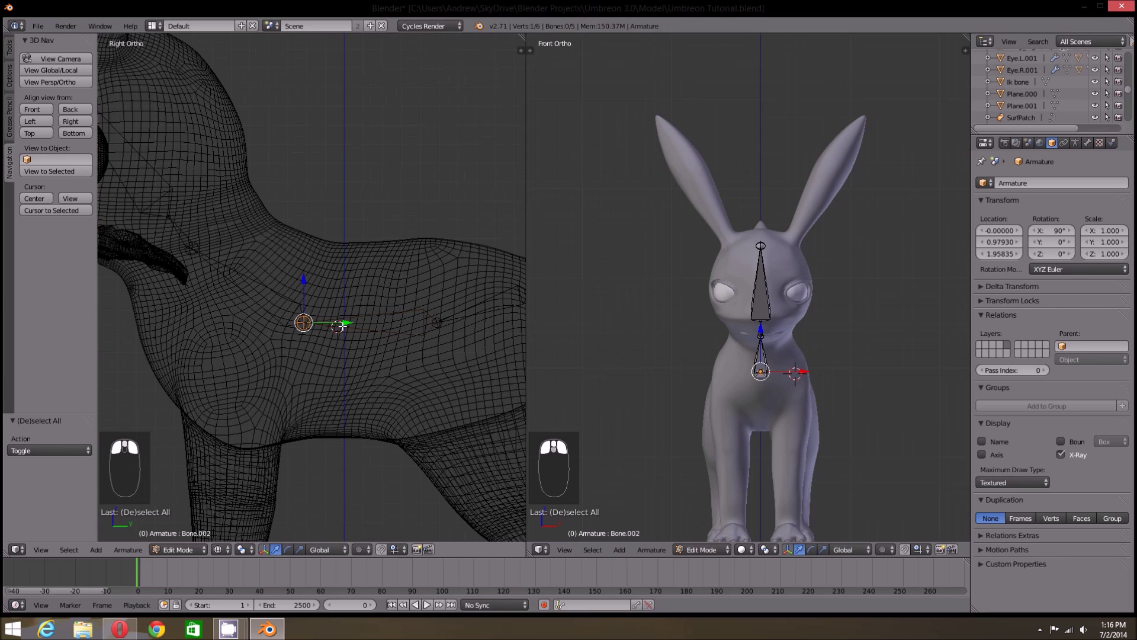
left_click_drag(331, 324, 387, 344)
left_click_drag(387, 343, 361, 352)
left_click_drag(383, 360, 401, 347)
middle_click(401, 345)
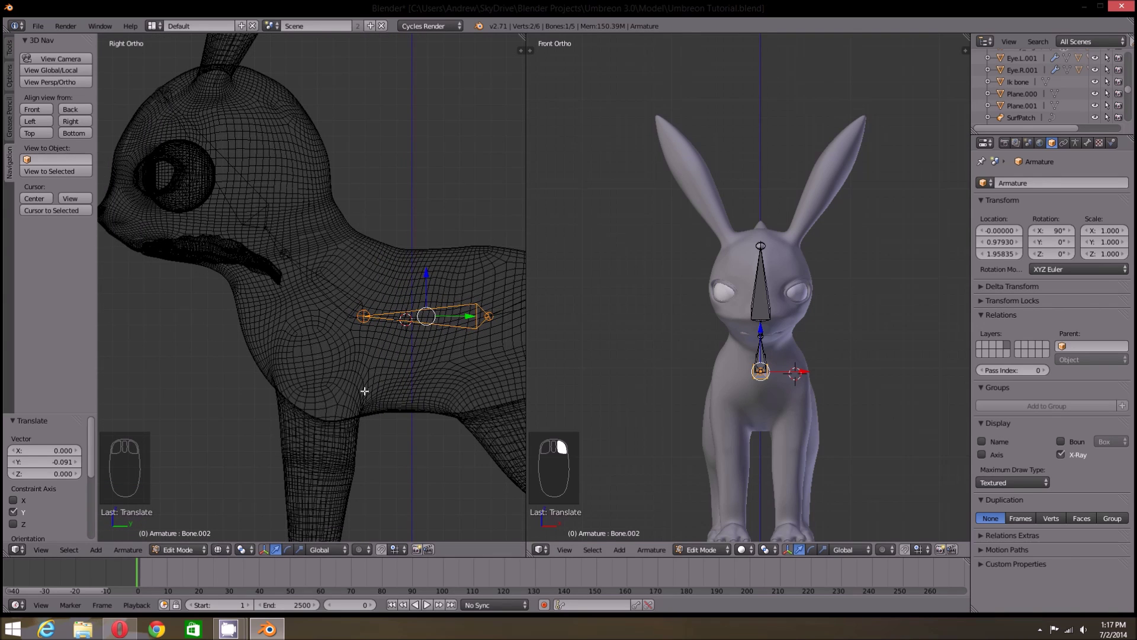
- Add an unparented shoulder bone, scale it down and rotate it into the chest toward a front leg
key("a")
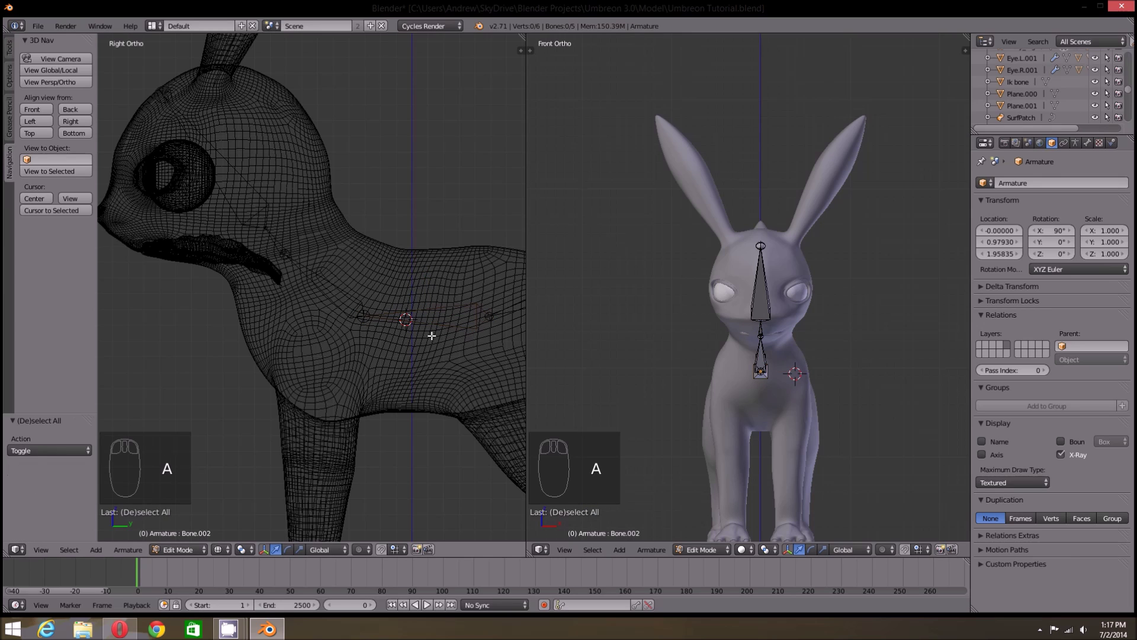
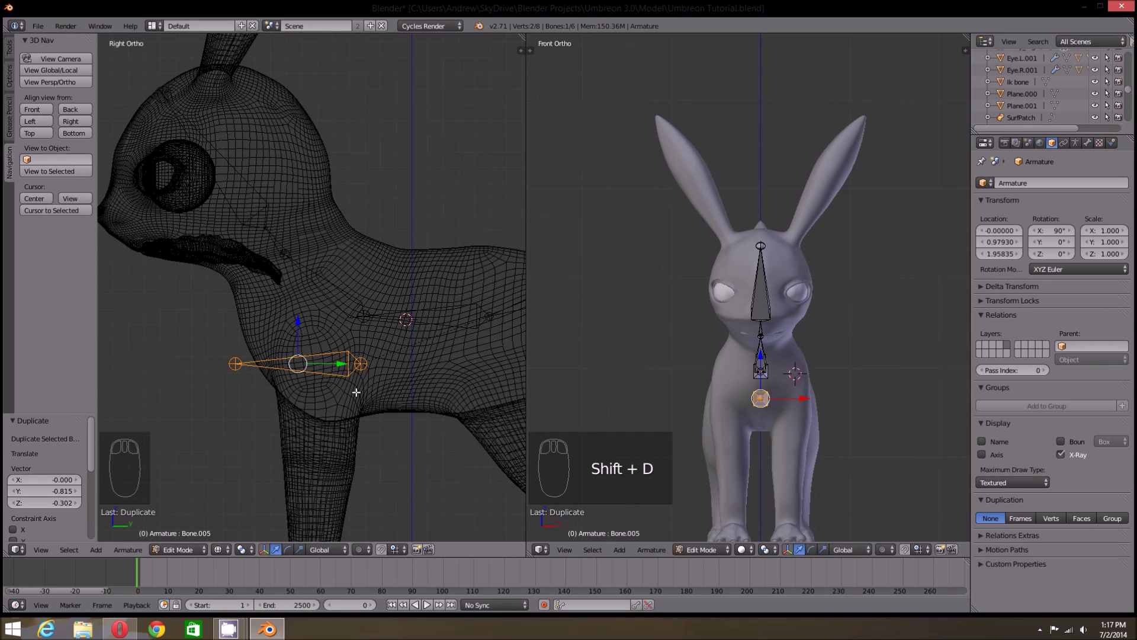
key("alt+p")
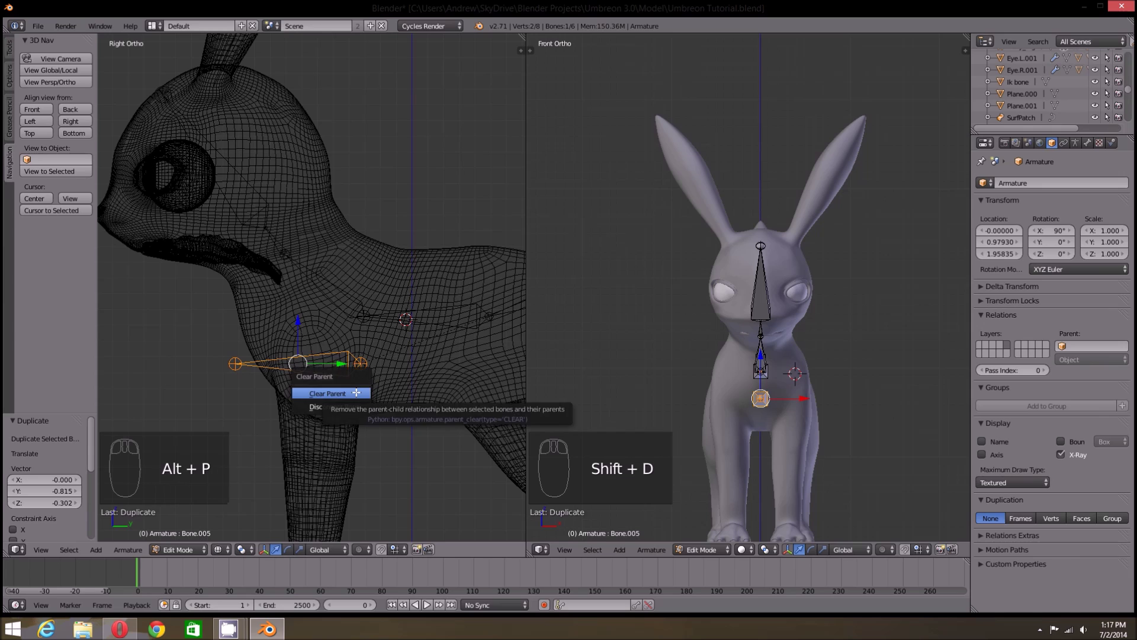
key("alt+p")
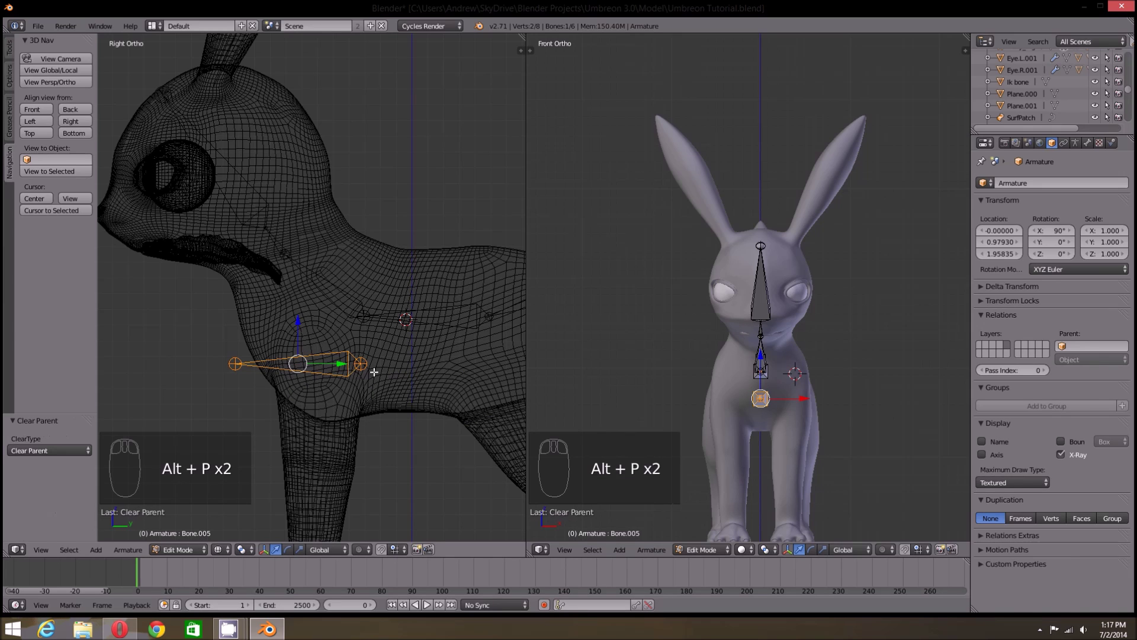
key("r")
key("r")
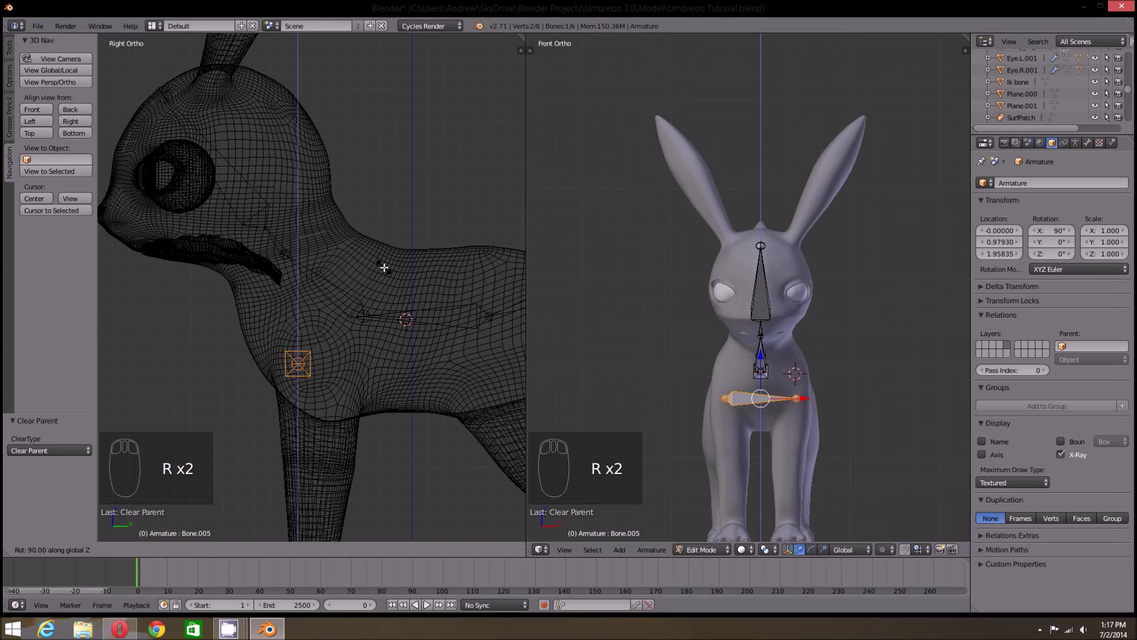
left_click_drag(746, 443, 822, 342)
key("s")
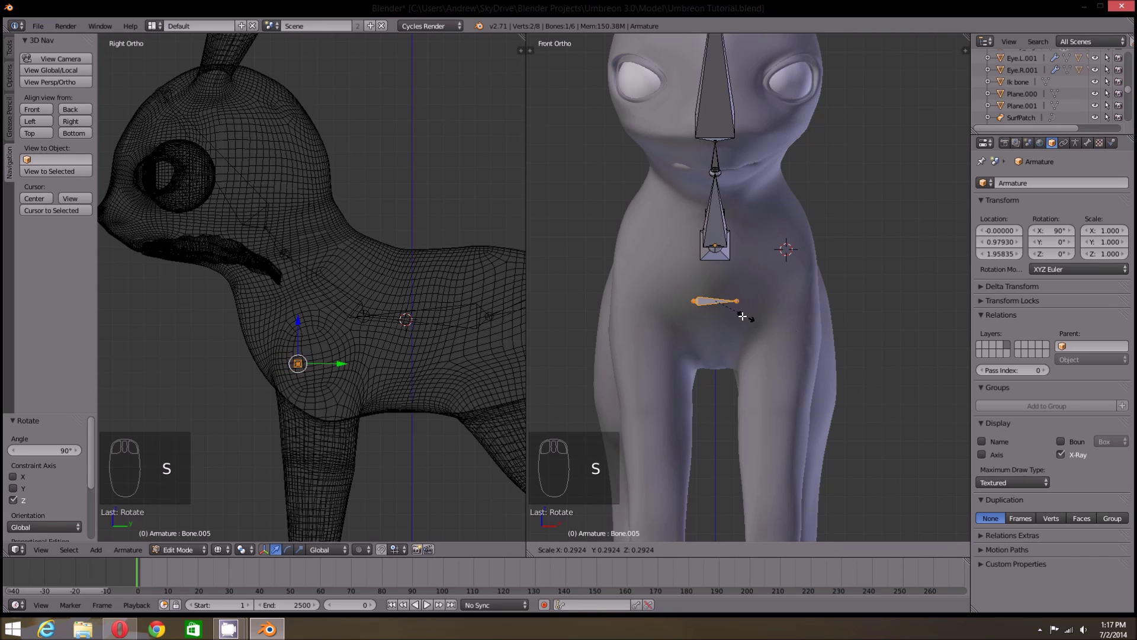
key("g")
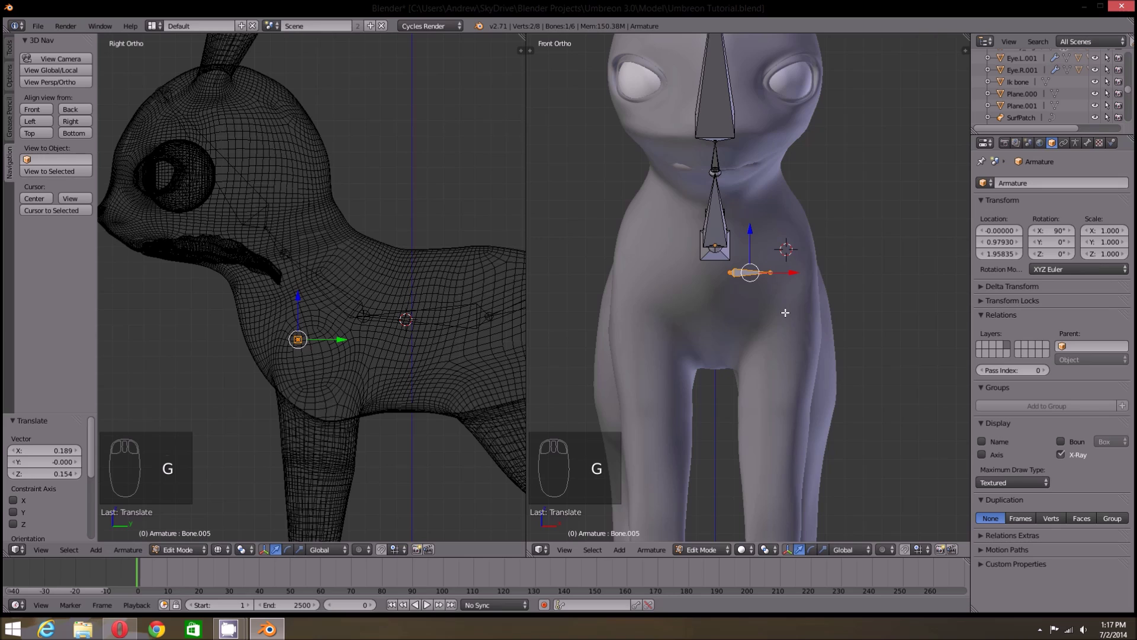
key("r")
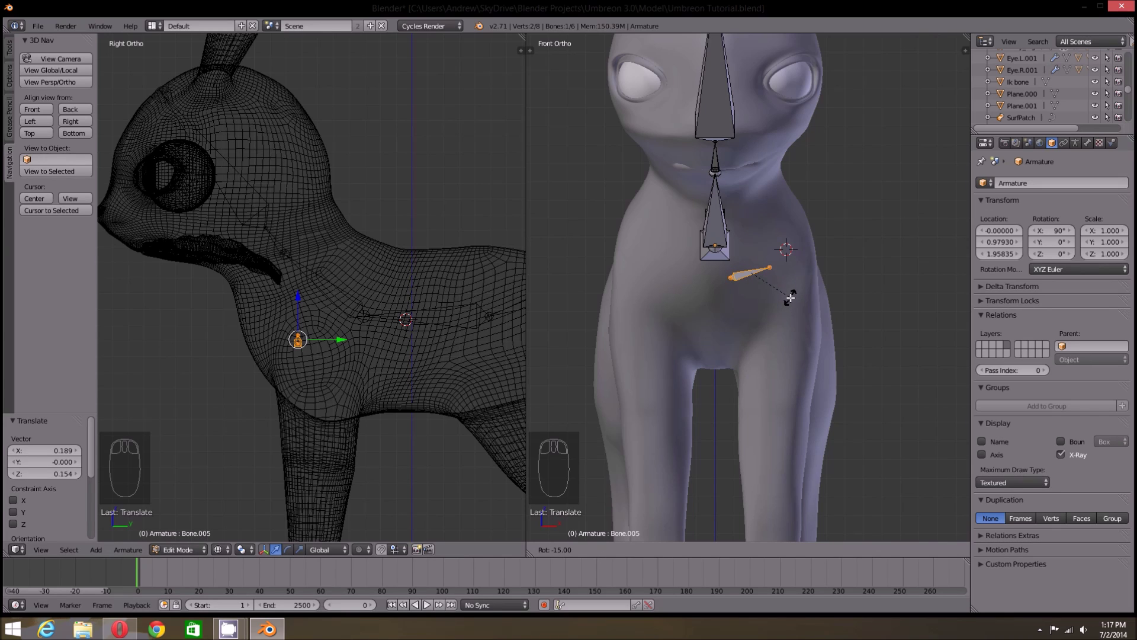
key("r")
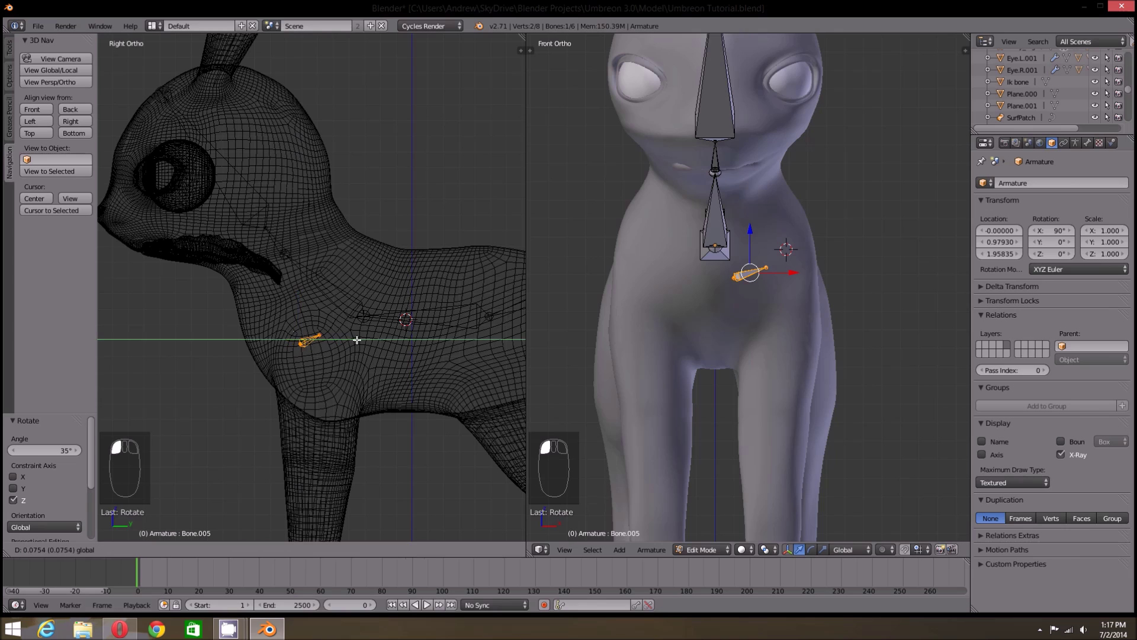
- Orbit the side view in perspective to inspect the chest bone
left_click_drag(366, 337, 305, 393)
left_click_drag(305, 393, 61, 81)
left_click(62, 86)
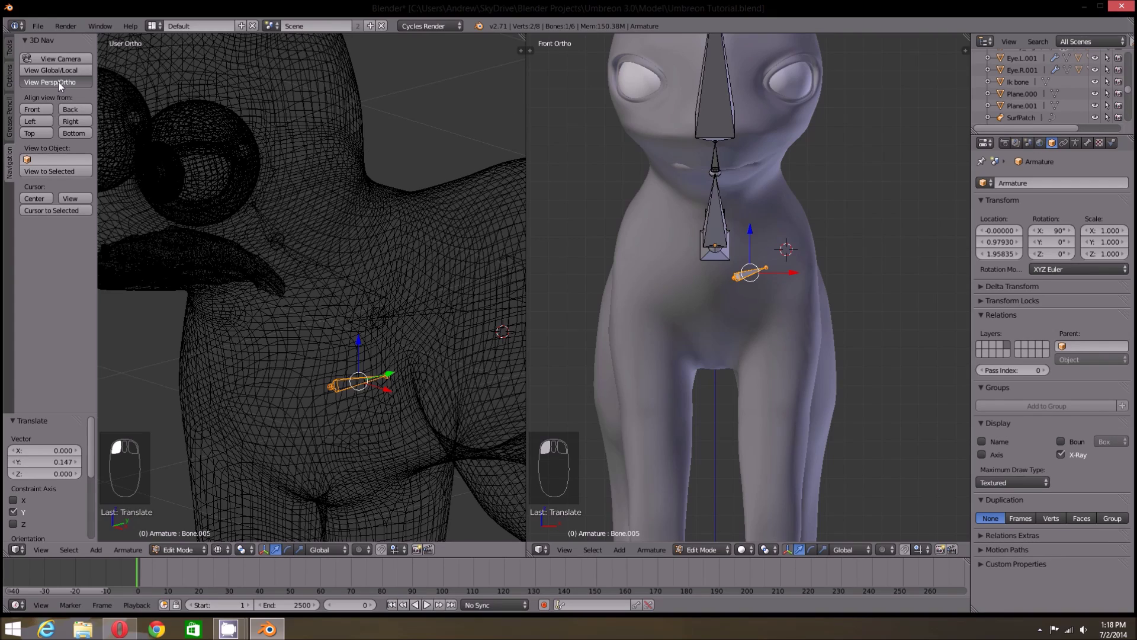
left_click_drag(245, 329, 218, 319)
left_click_drag(228, 322, 469, 326)
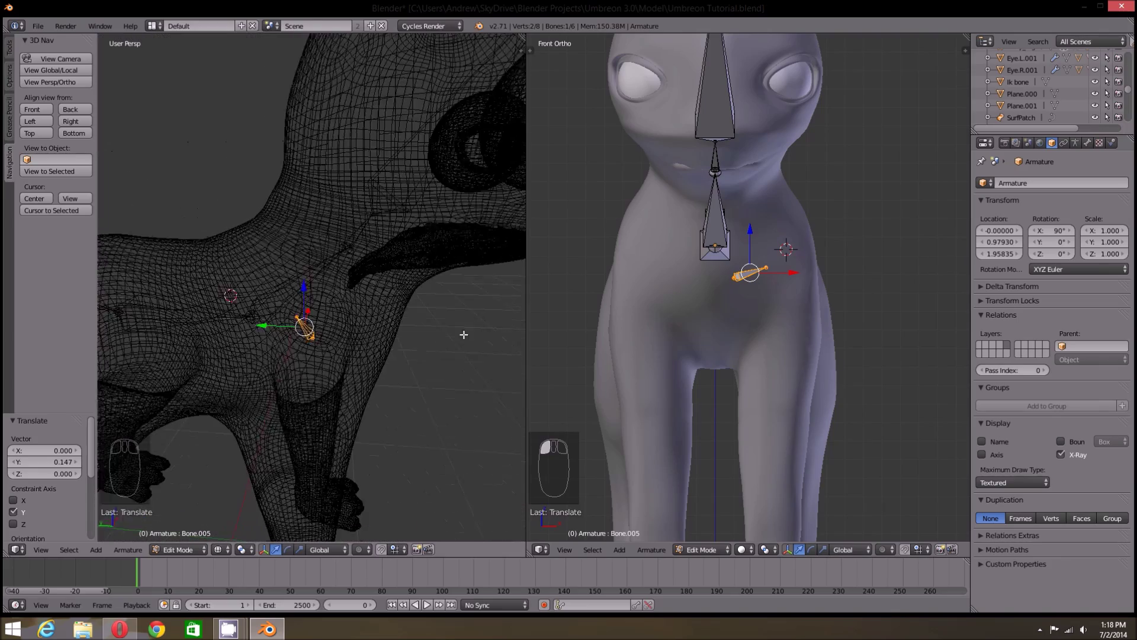
left_click_drag(438, 349, 41, 541)
left_click_drag(49, 531, 74, 127)
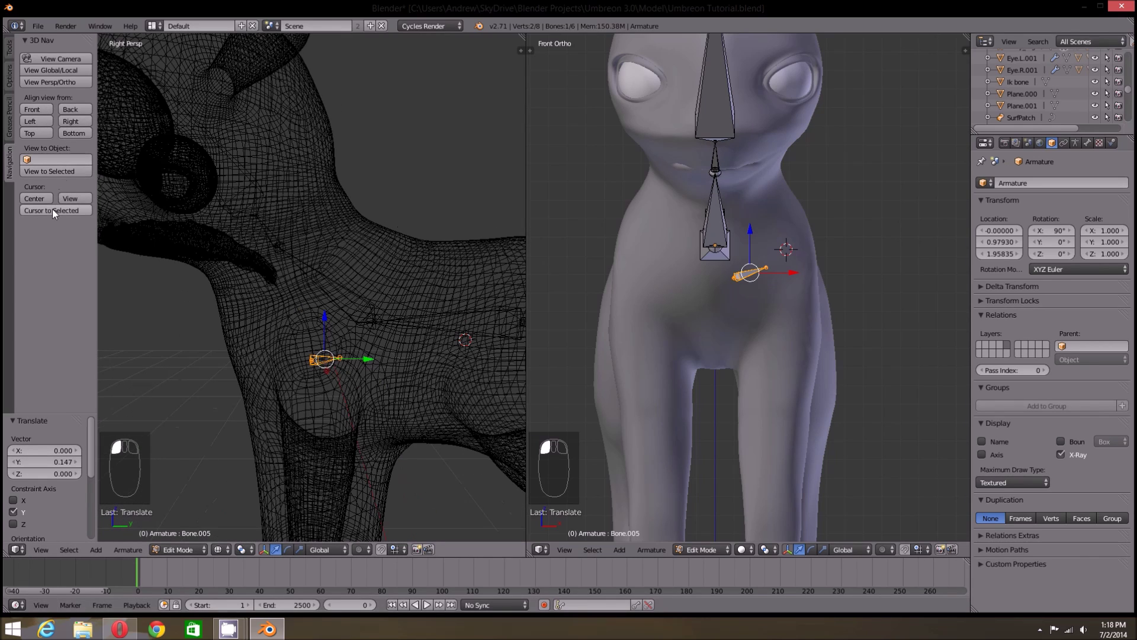
left_click_drag(58, 179, 62, 87)
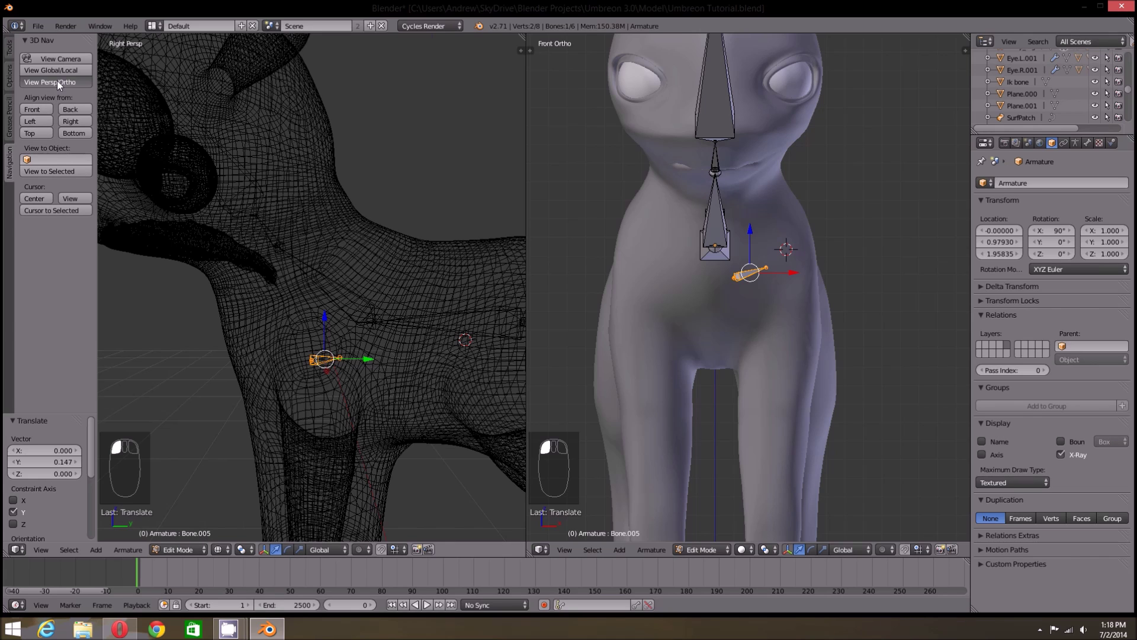
- Extrude a new bone down toward the front leg and clear its parent
left_click_drag(338, 343, 730, 308)
key("shift+d")
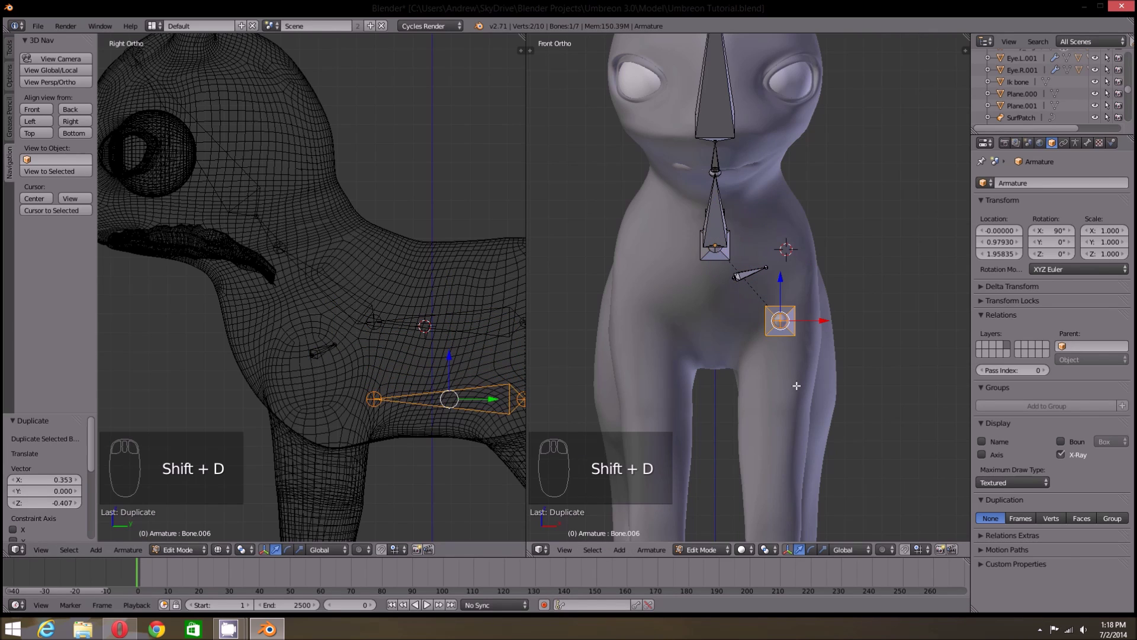
key("alt+p")
key("alt+p")
key("shift+c")
- Place the upper leg bone upright in the front leg and shrink it to fit
left_click(780, 421)
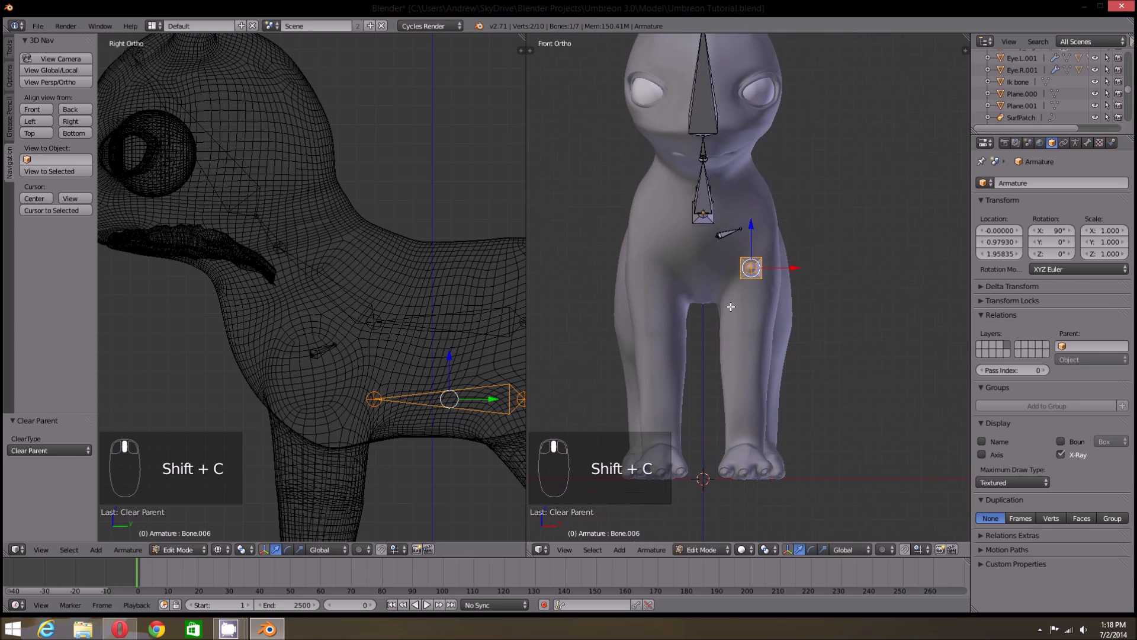
left_click_drag(624, 557, 625, 545)
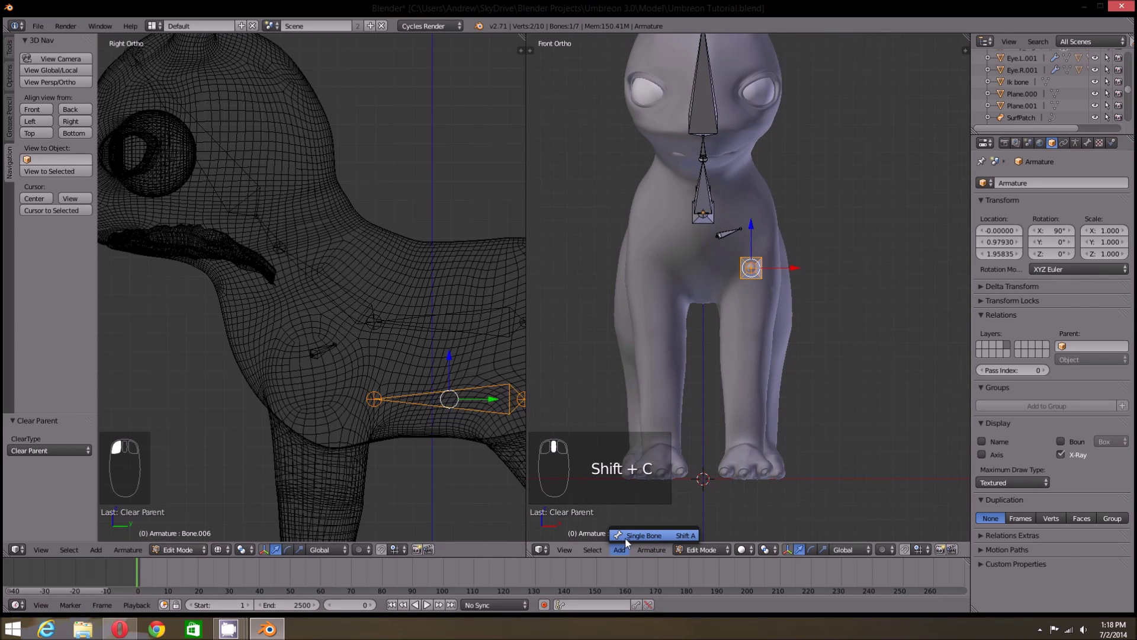
left_click(627, 545)
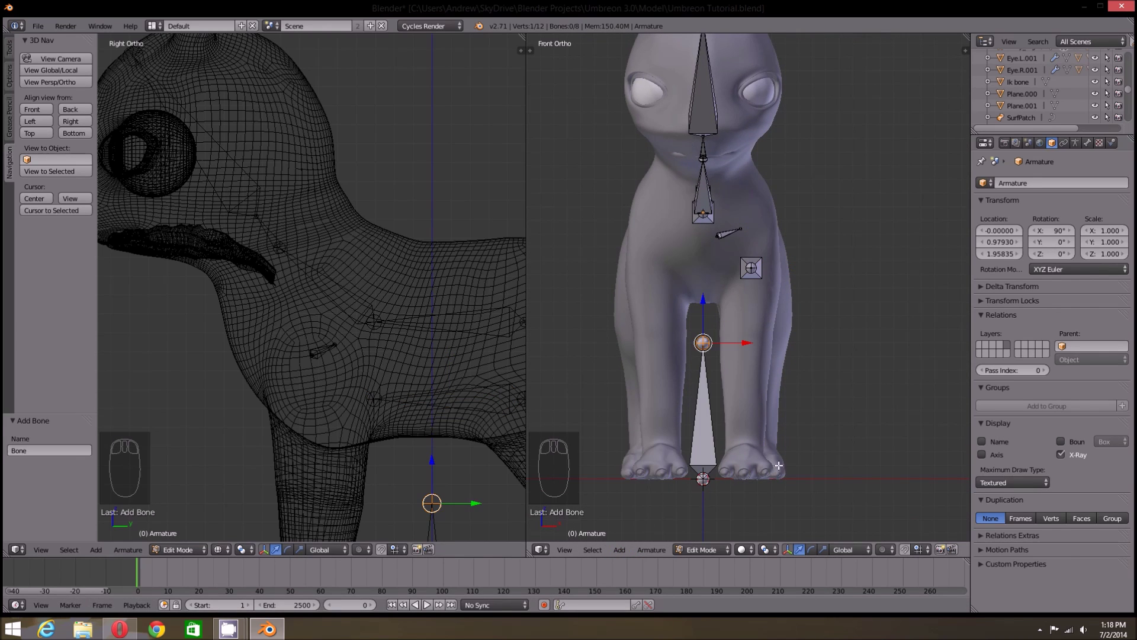
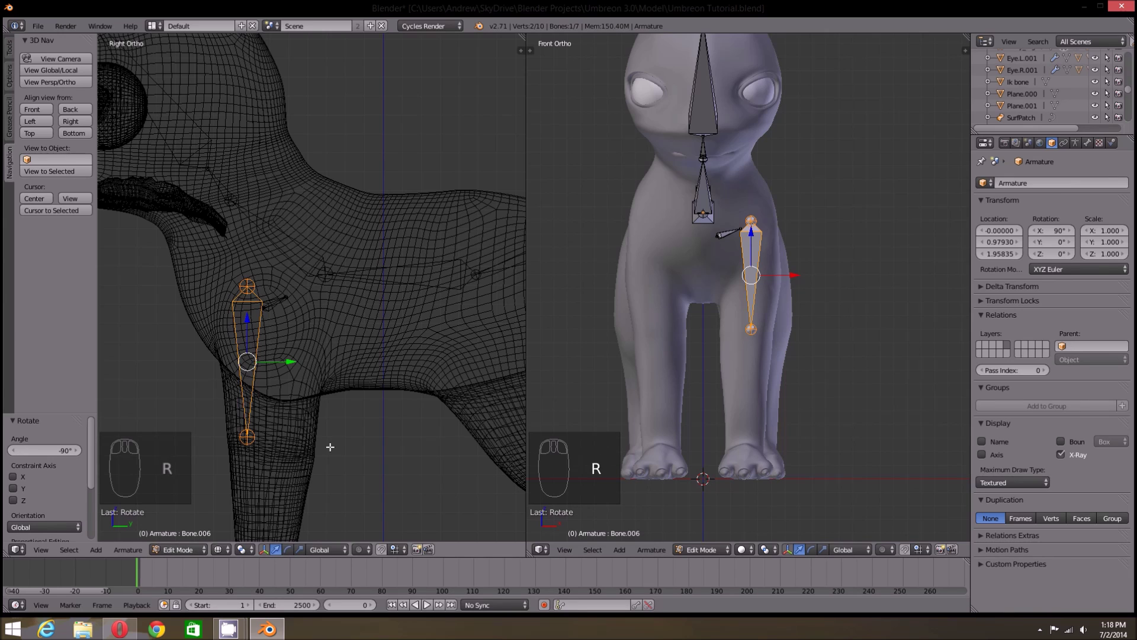
key("s")
key("g")
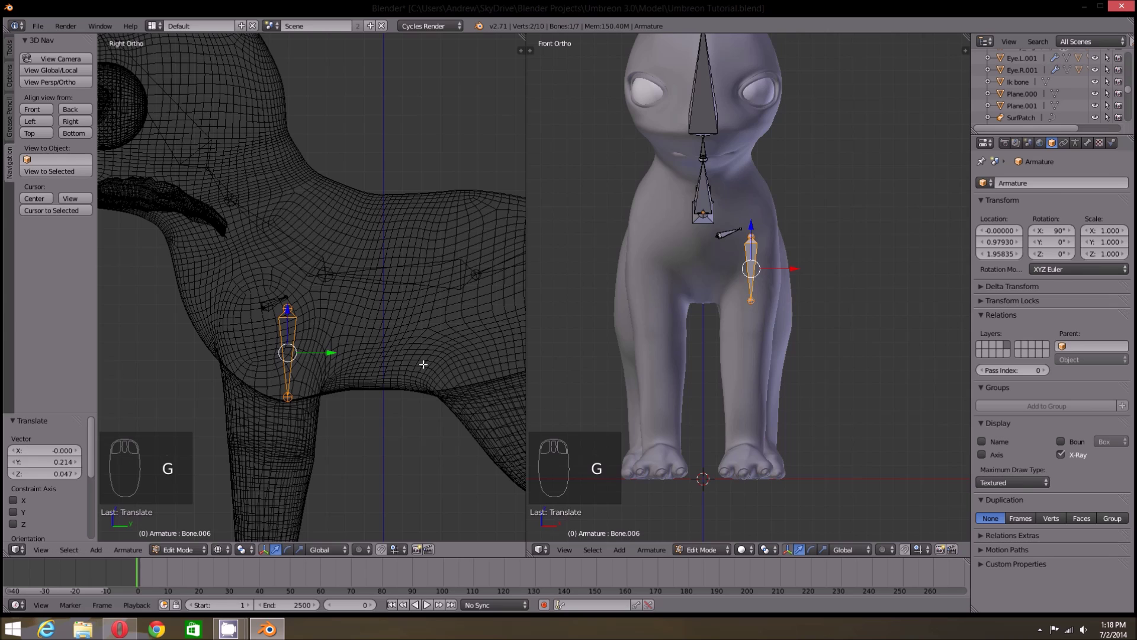
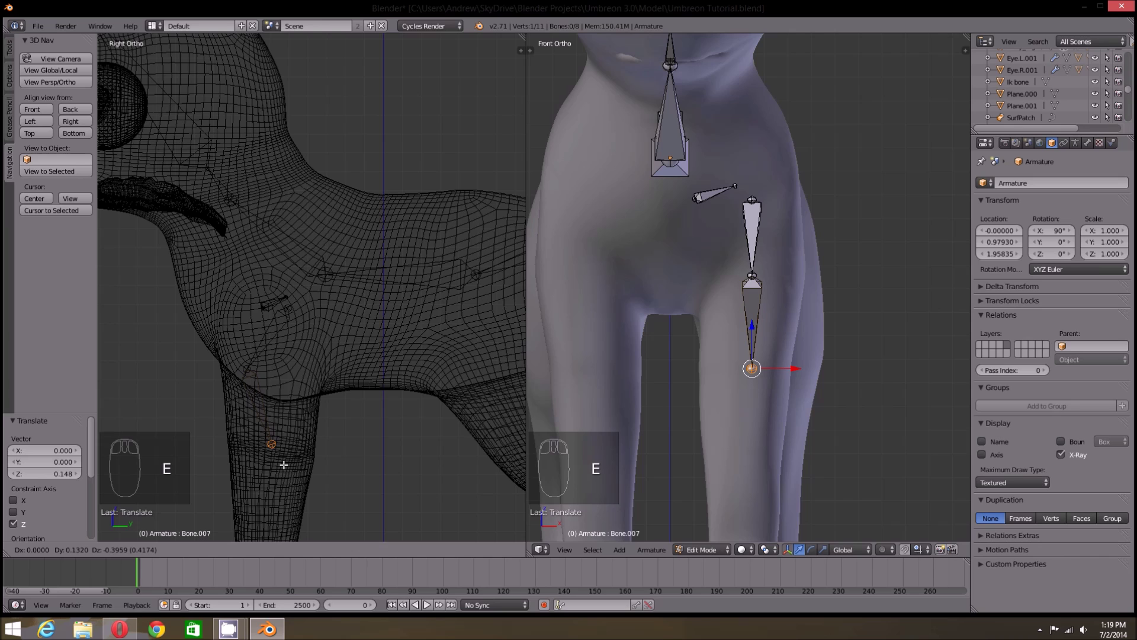
- Select the front leg bone tip in the wireframe side view
left_click_drag(290, 462, 309, 289)
key("Tab")
key("Tab")
left_click(372, 329)
key("z")
left_click_drag(357, 329, 331, 301)
left_click_drag(331, 301, 341, 389)
left_click_drag(342, 389, 342, 388)
key("a")
left_click_drag(320, 319, 317, 307)
- In Edit Mode with wireframe on, extrude a new bone down the front leg
key("Tab")
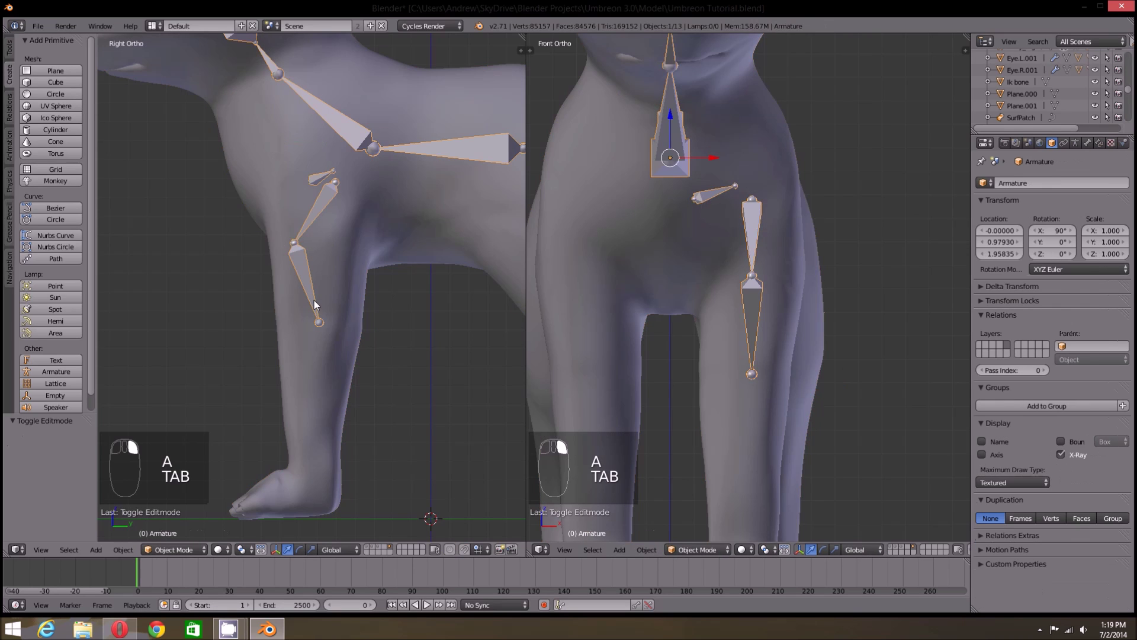
key("Tab")
key("z")
left_click_drag(329, 381, 345, 308)
key("e")
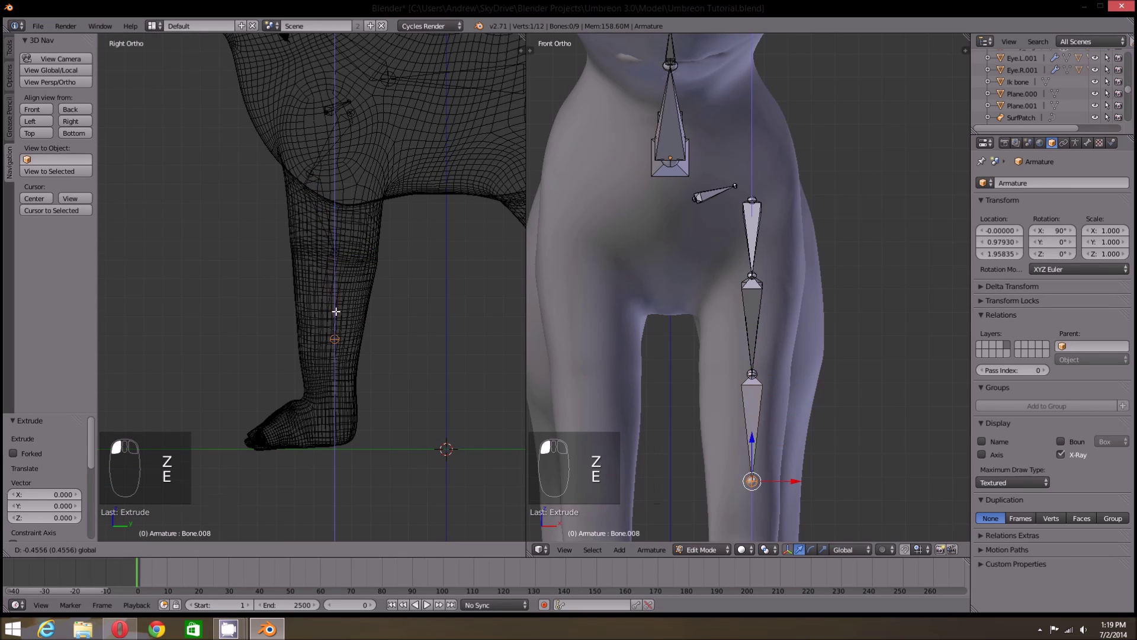
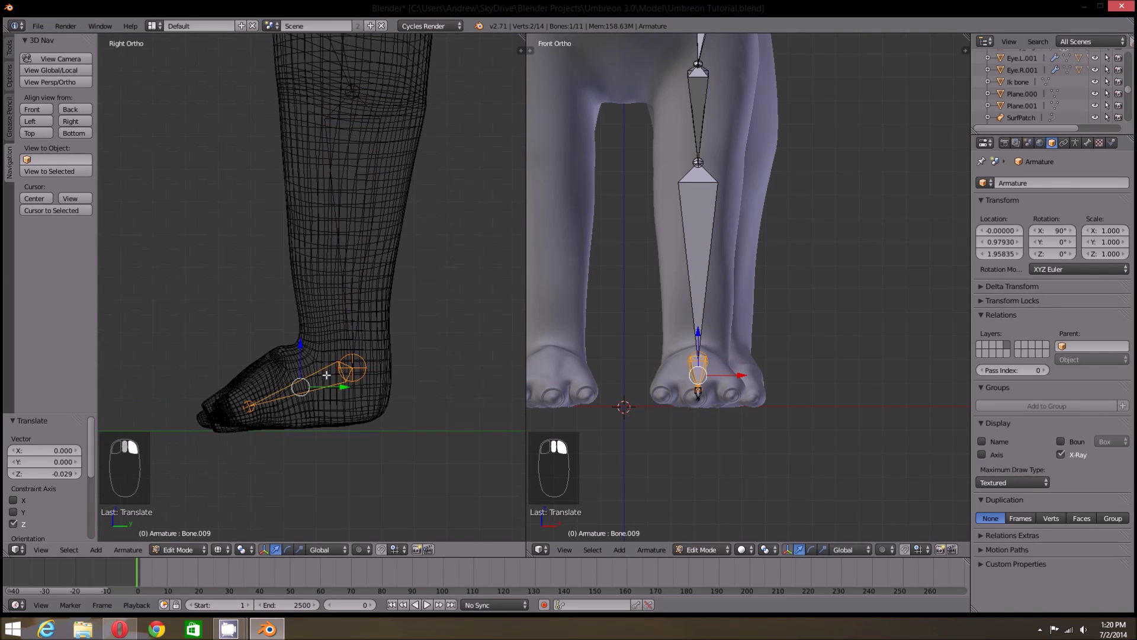
- Extrude another bone from the leg tip down toward the paw
left_click_drag(332, 367, 347, 281)
key("a")
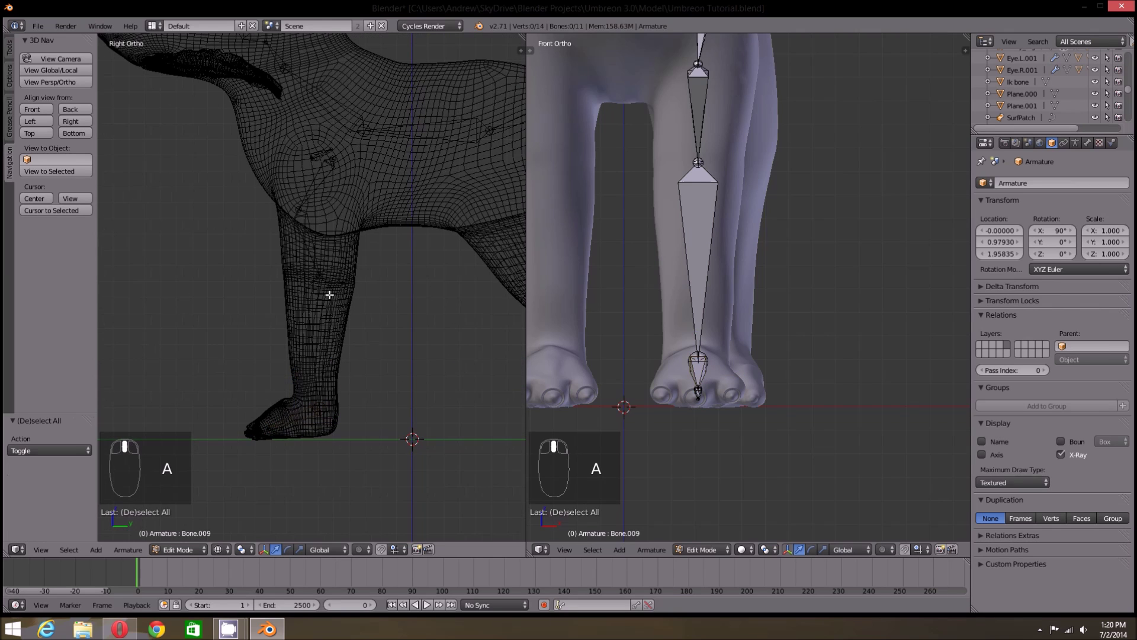
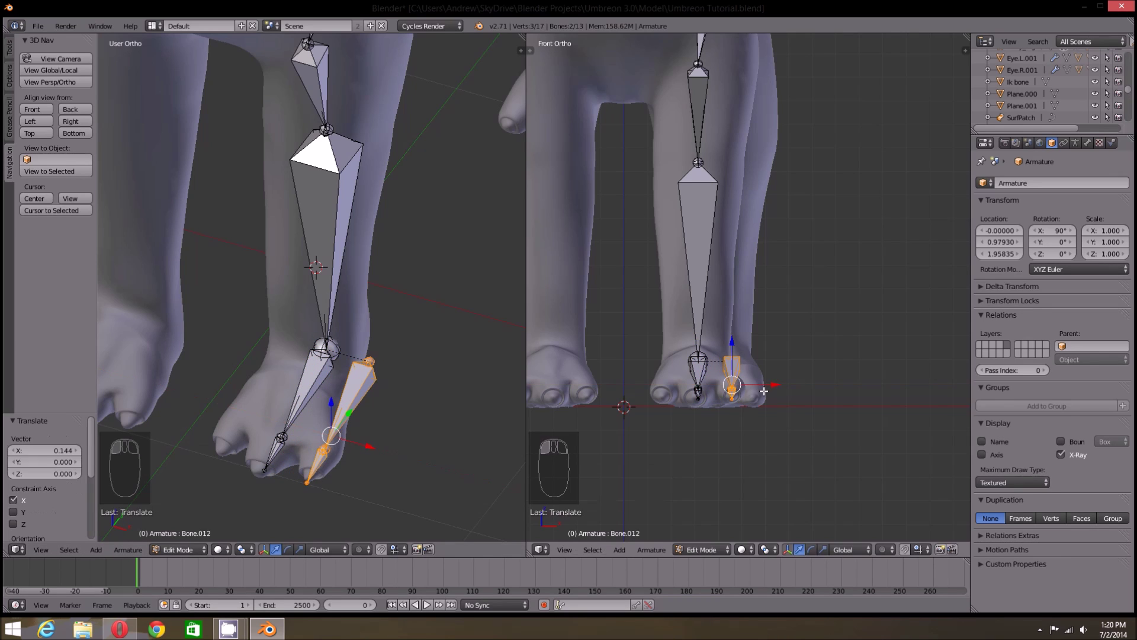
key("shift+d")
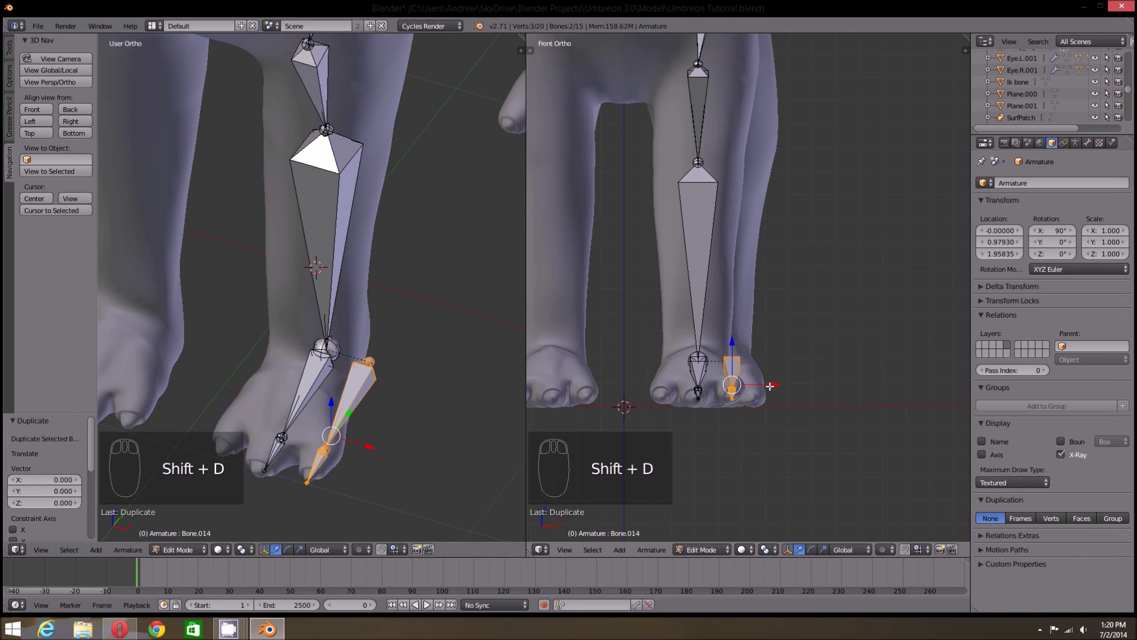
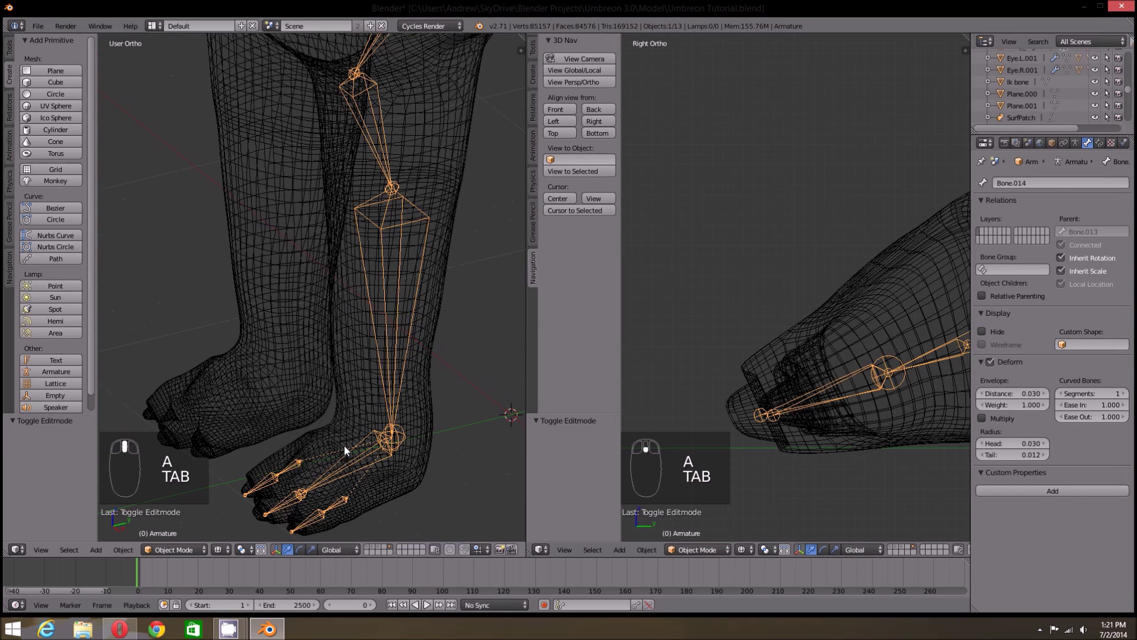
left_click_drag(370, 453, 419, 470)
key("Tab")
left_click(419, 478)
key("ctrl+p")
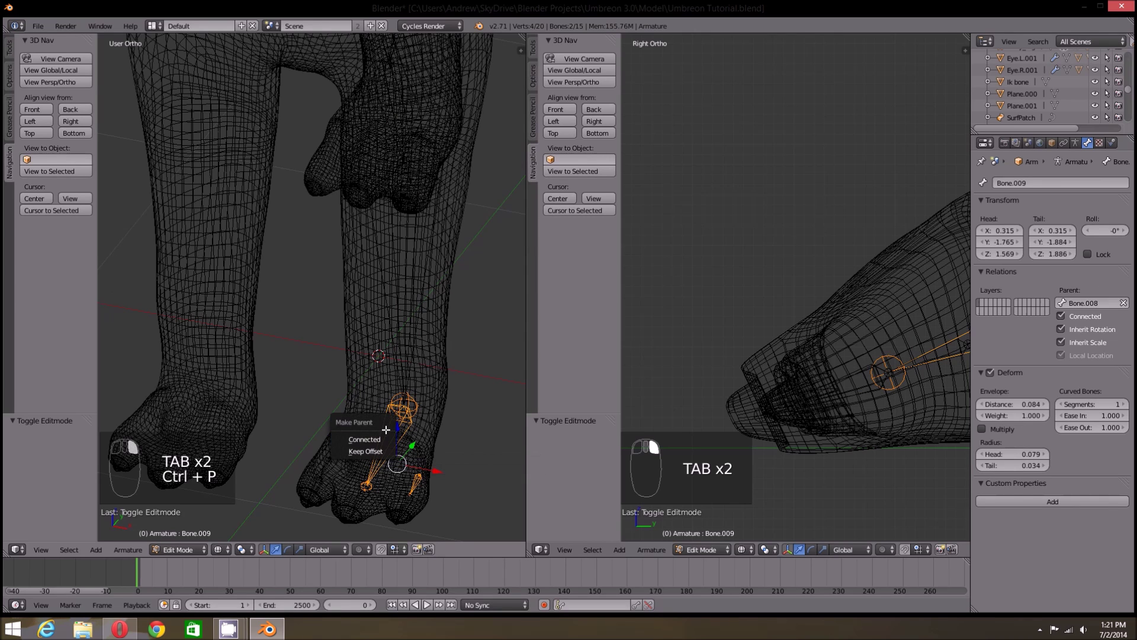
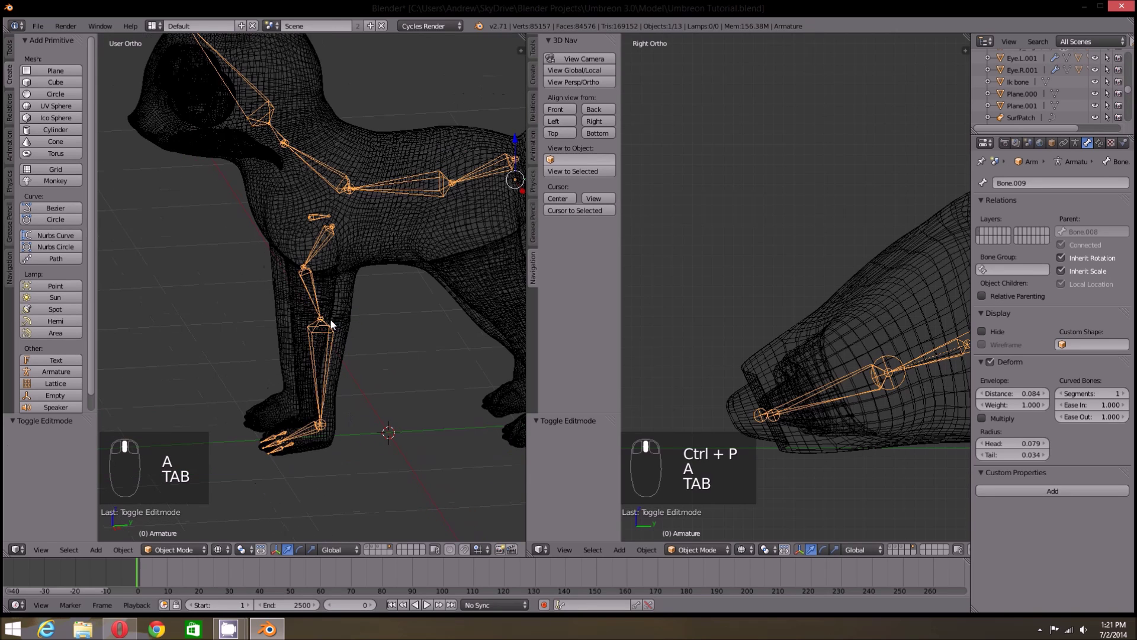
left_click_drag(884, 353, 295, 274)
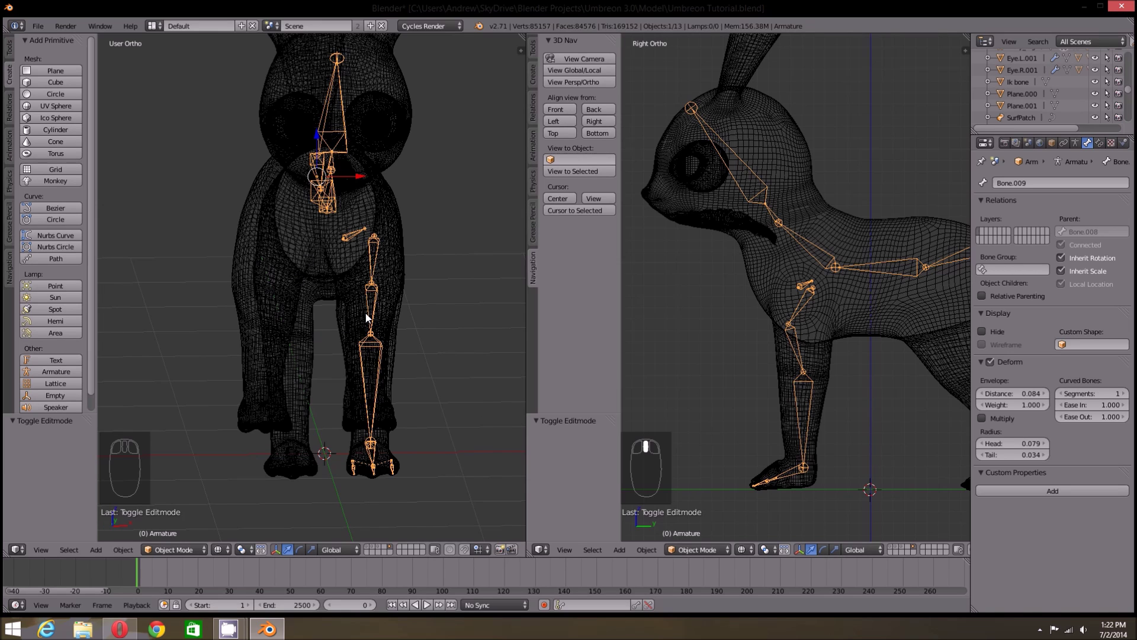
- Select the whole front-leg bone chain in Edit Mode and view the model from the front
key("a")
left_click_drag(15, 270, 45, 207)
left_click(45, 207)
key("shift+c")
left_click(808, 289)
right_click(808, 289)
key("Tab")
key("b")
left_click_drag(758, 425, 822, 492)
key("b")
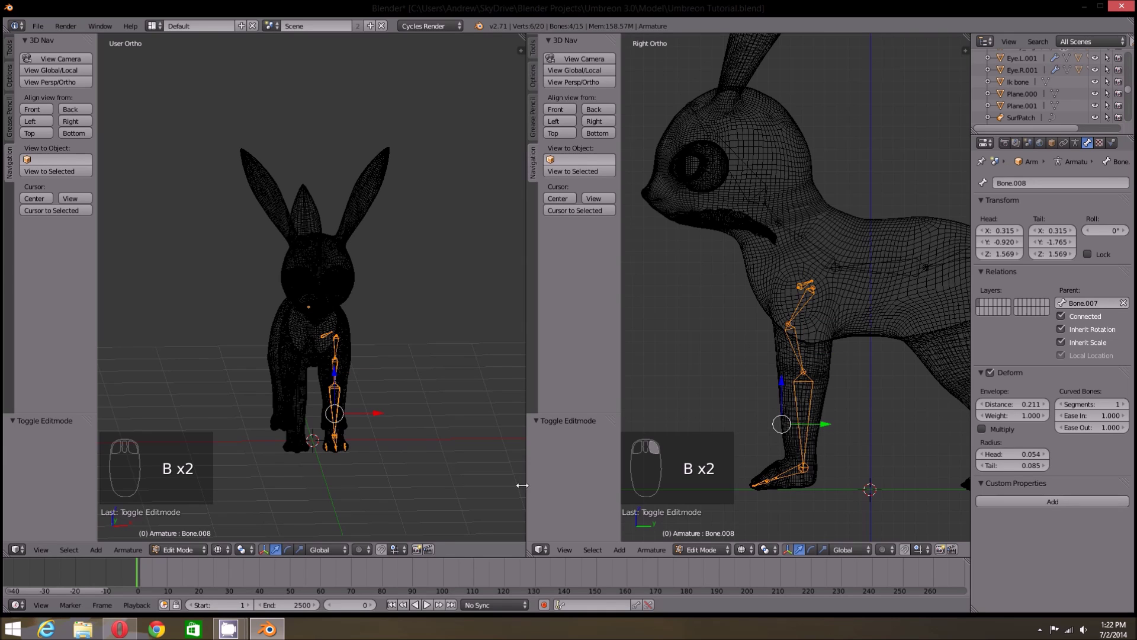
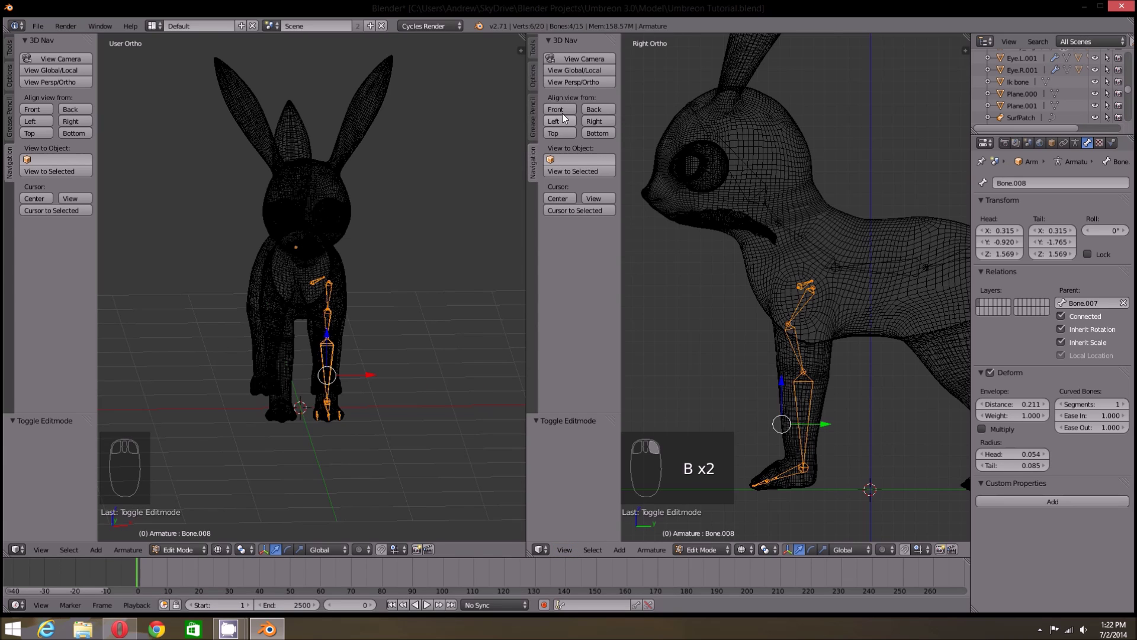
left_click_drag(564, 115, 594, 134)
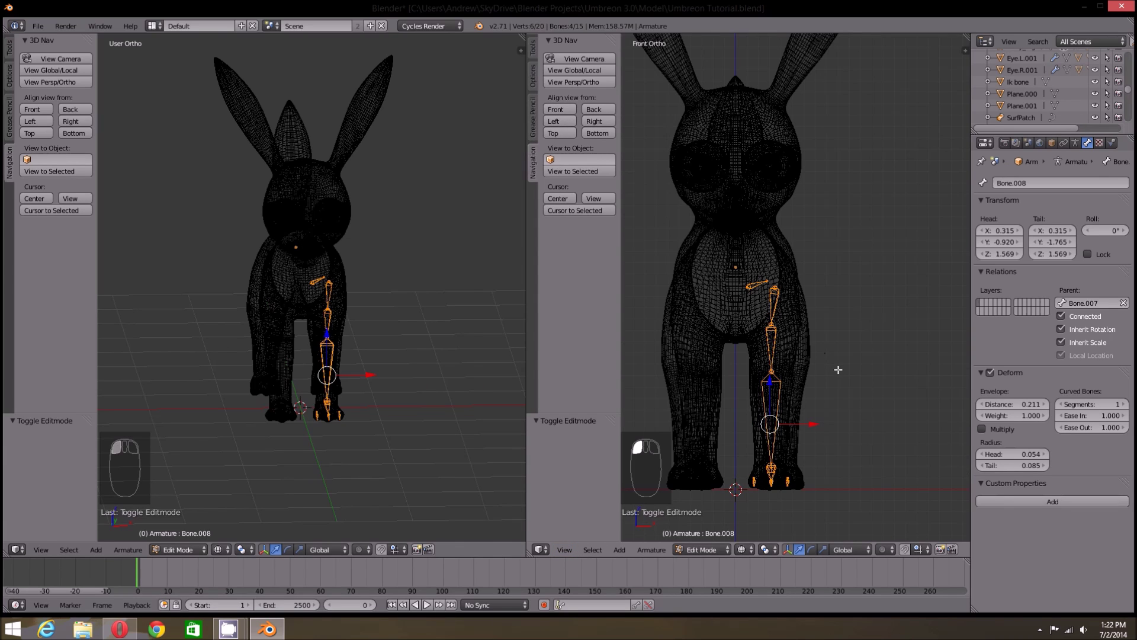
left_click(852, 363)
- Duplicate the front-leg chain and mirror the copy across X (scale -1) onto the other leg
key("shift+d")
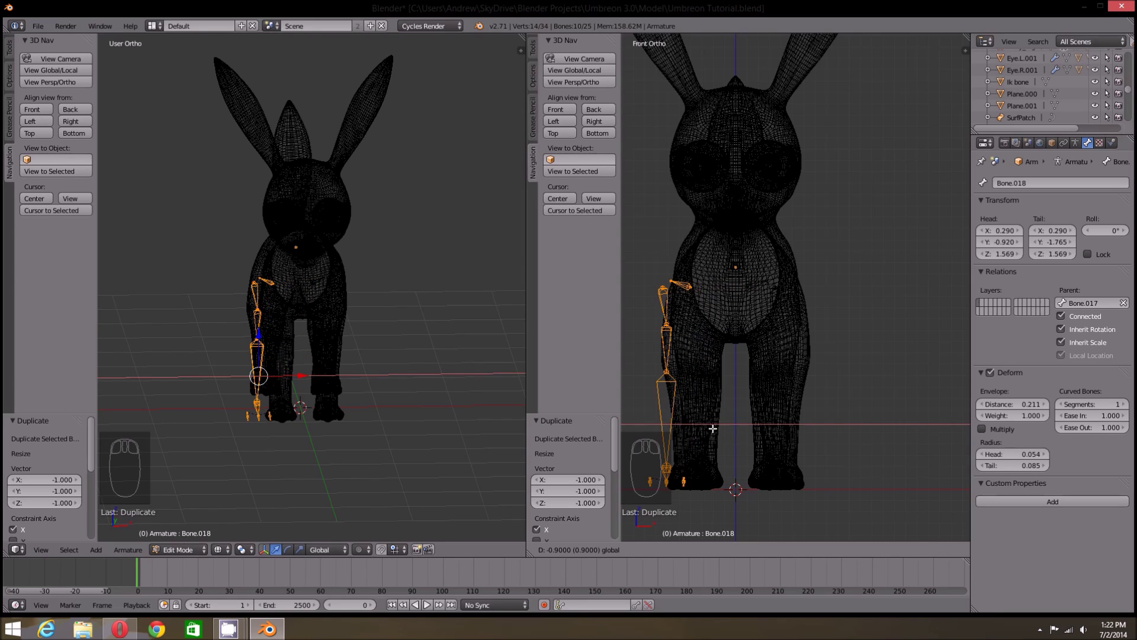
key("Delete")
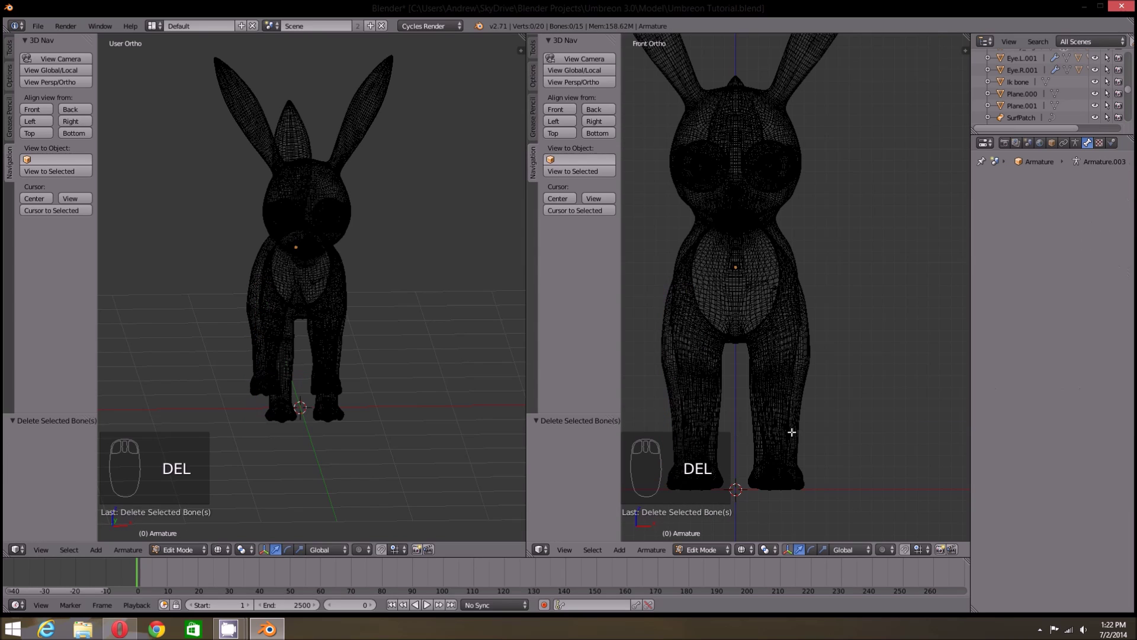
key("b")
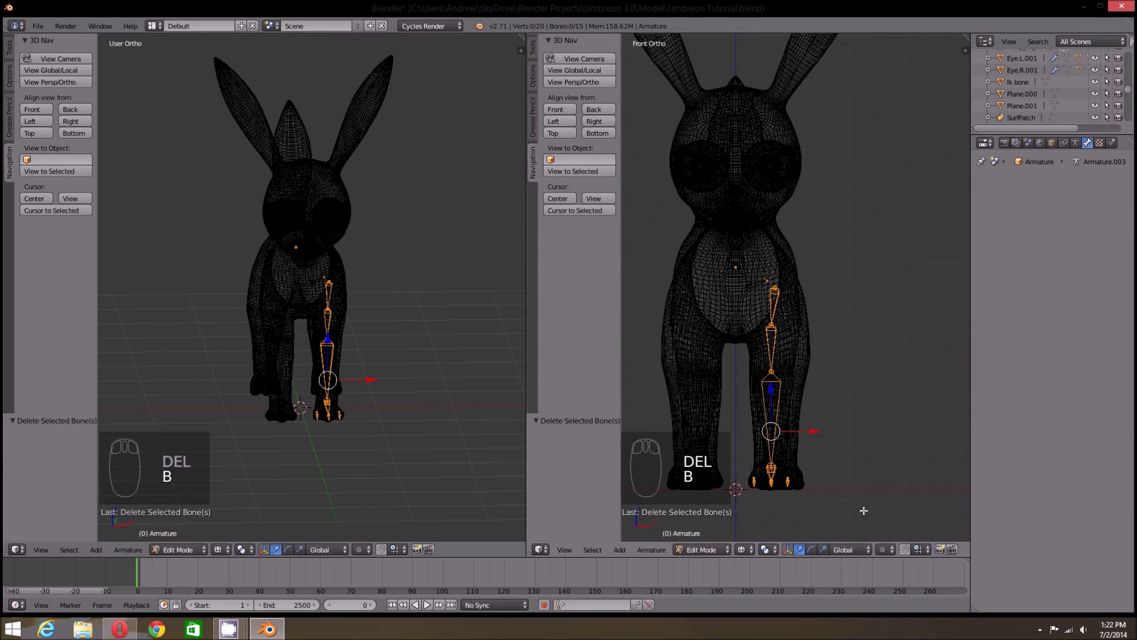
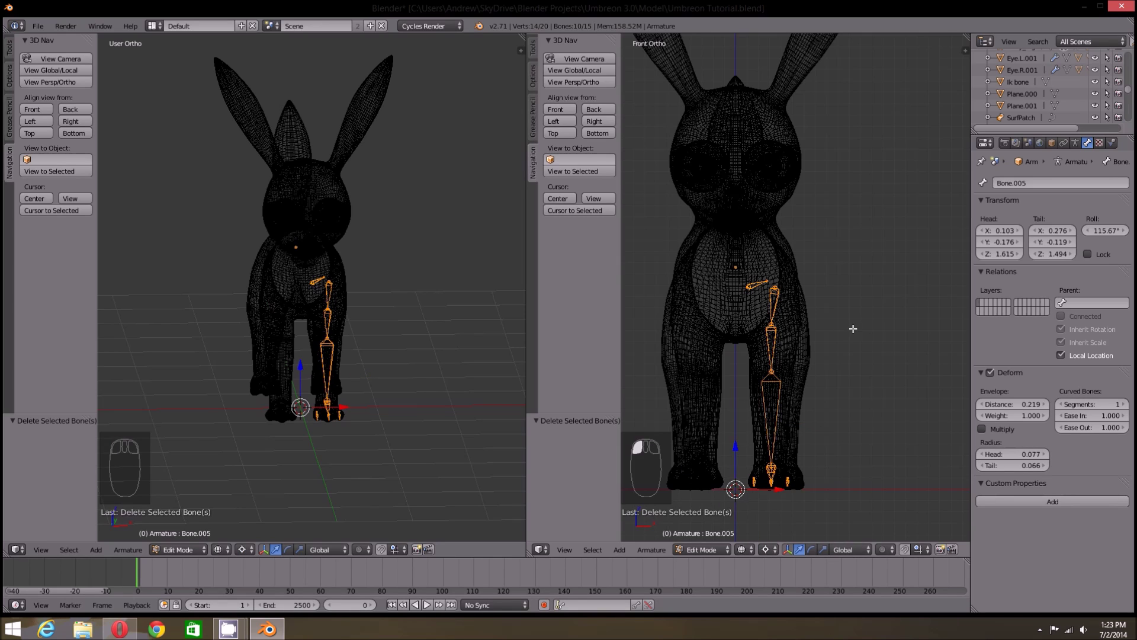
key("s")
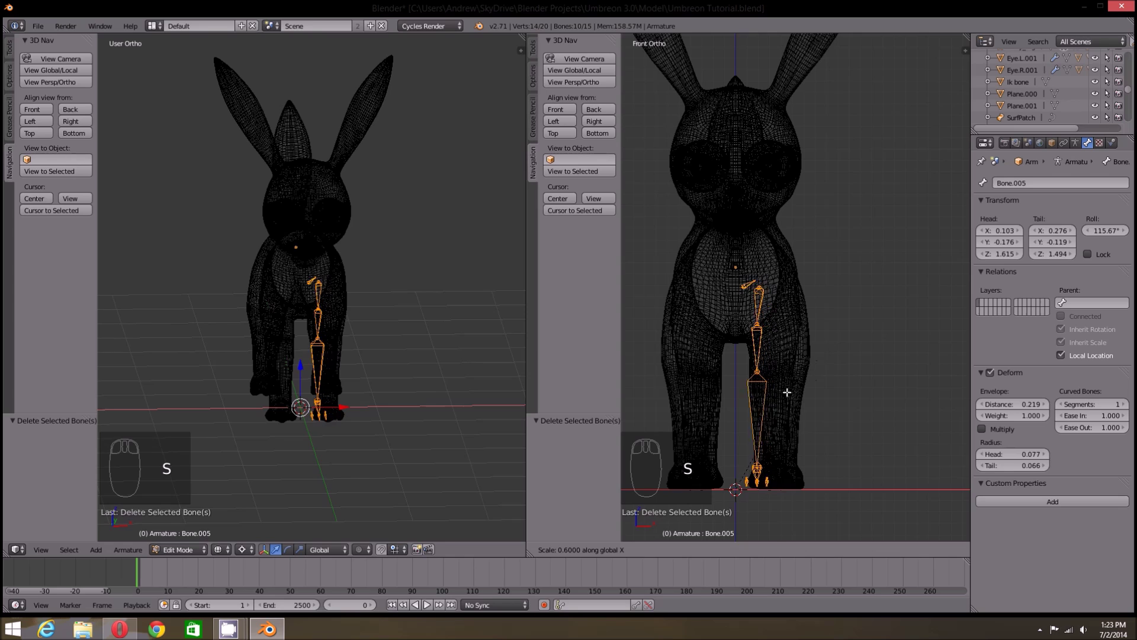
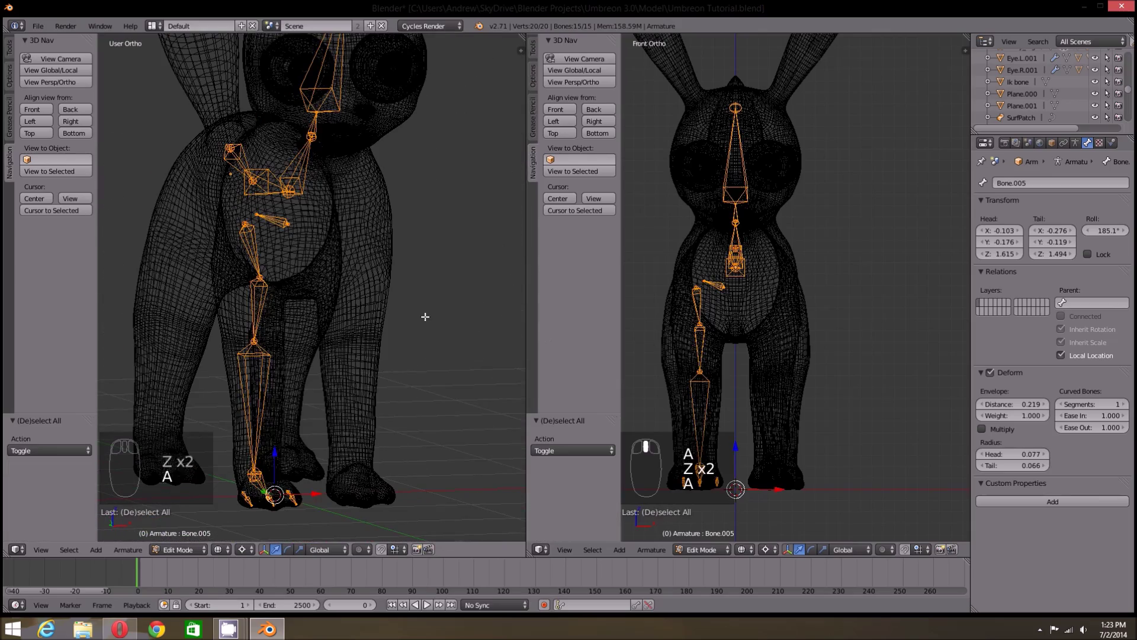
key("a")
key("ctrl+z")
key("ctrl+z")
key("ctrl+z")
key("a")
key("b")
key("shift+d")
key("s")
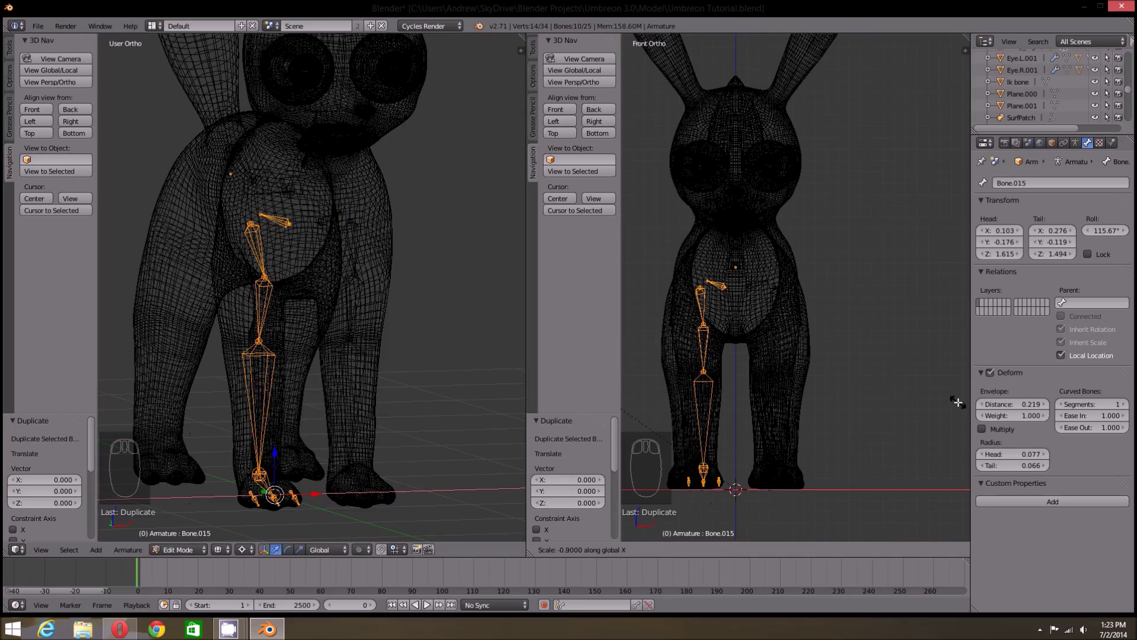
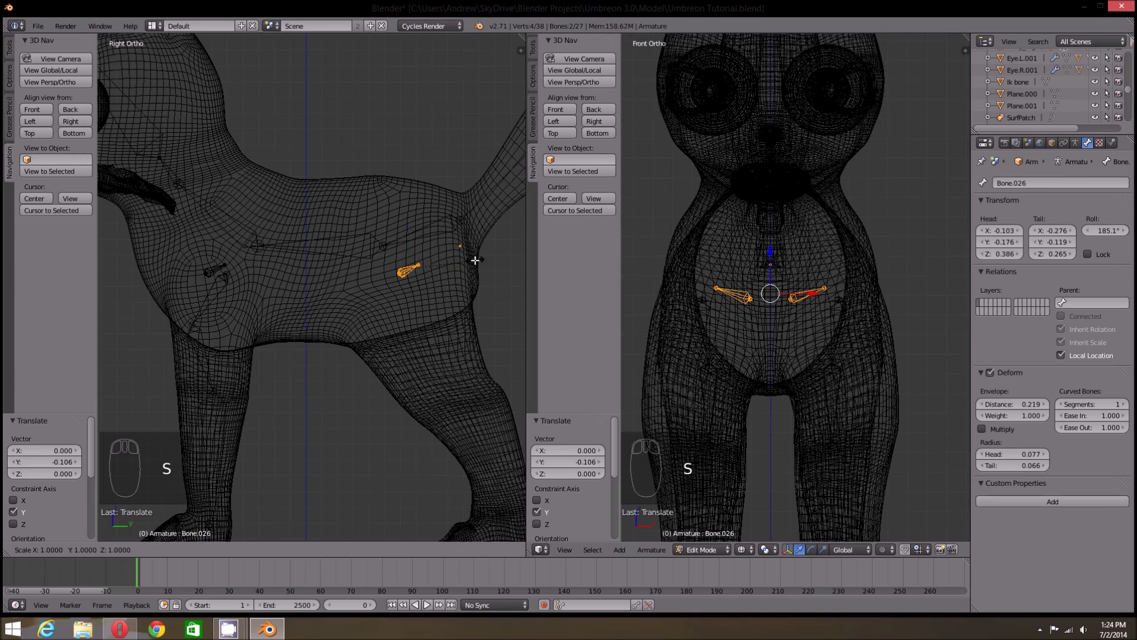
- Move the copied pair of hip bones along one axis back toward the pelvis
key("s")
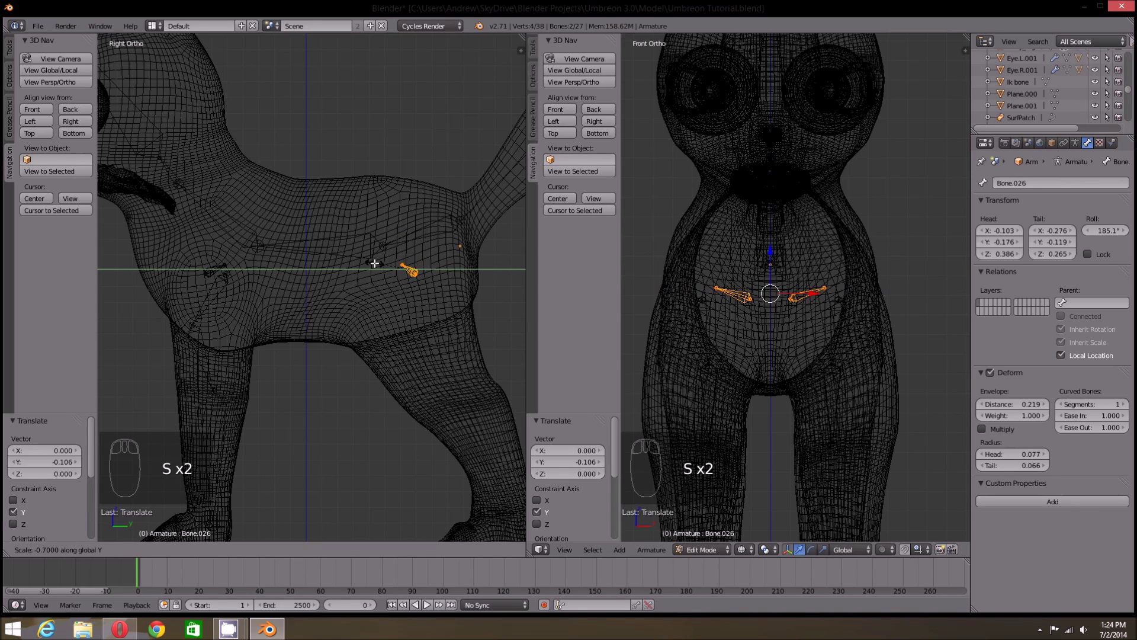
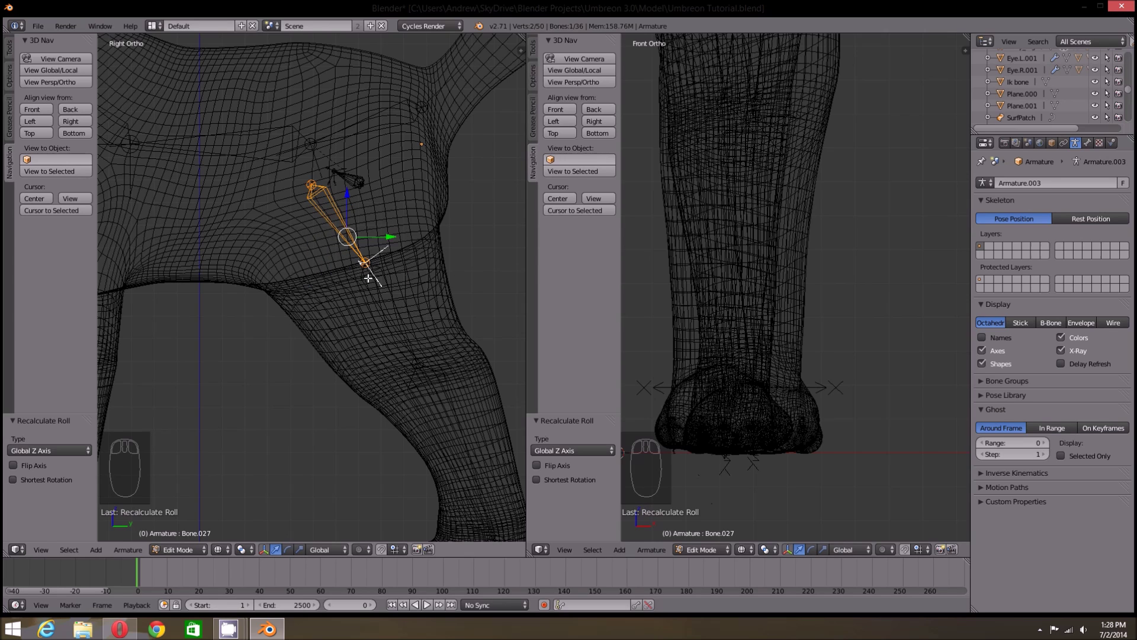
- Recalculate the hind-leg bone roll and reposition its joint inside the leg
key("ctrl+n")
key("ctrl+n")
left_click_drag(671, 211, 750, 307)
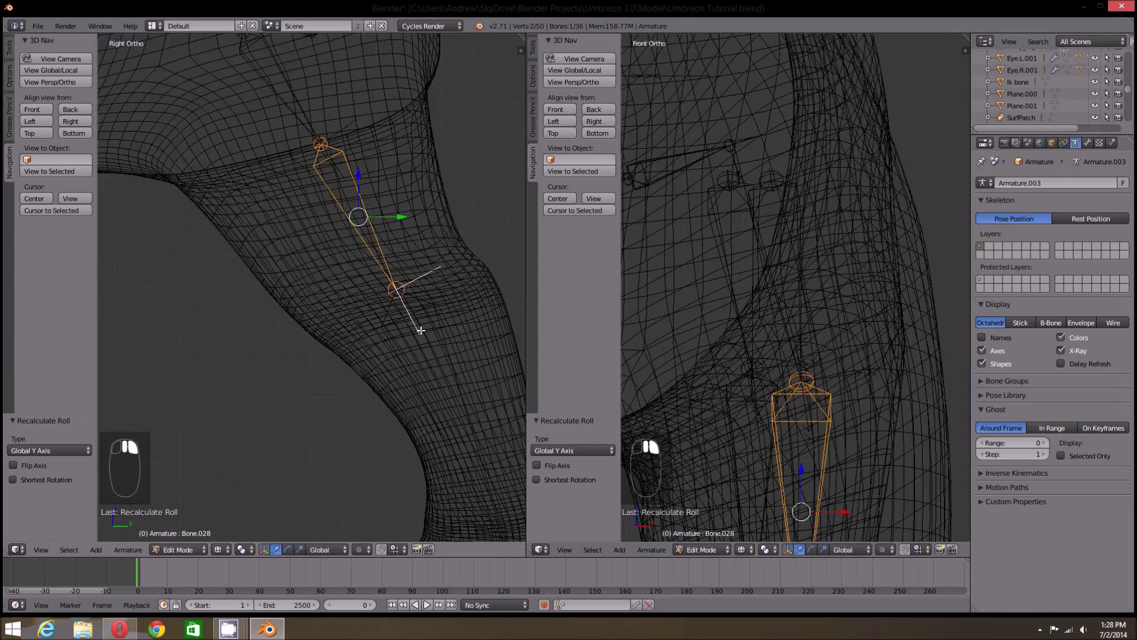
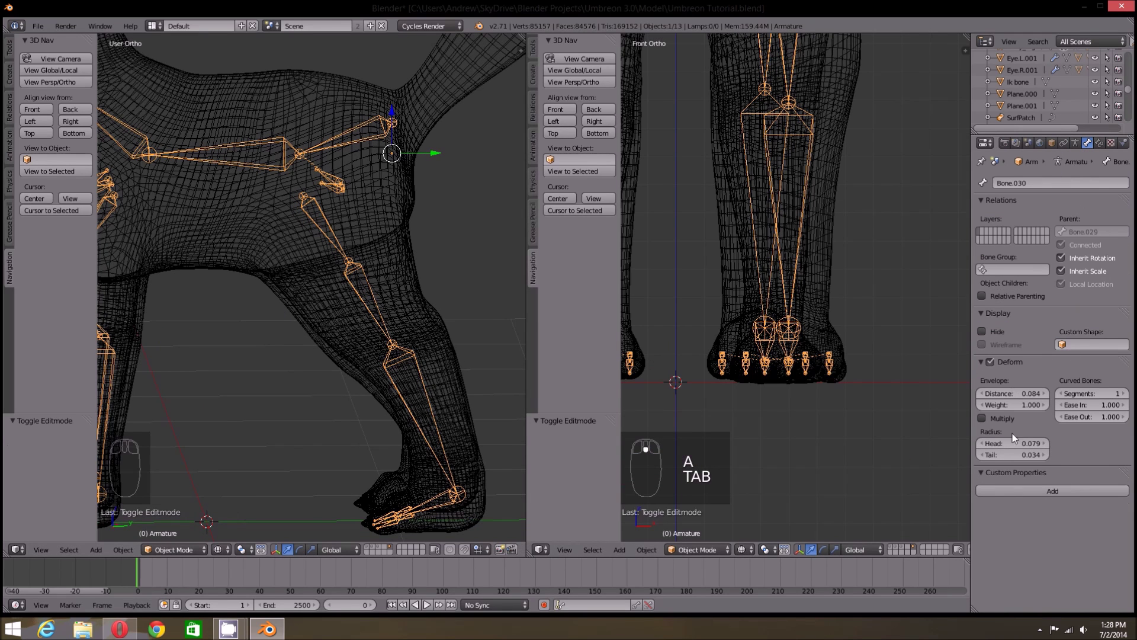
- Select the armature object and set its display to bendable B-Bone segments
left_click_drag(1077, 149, 1049, 329)
left_click_drag(1050, 330, 425, 262)
middle_click(411, 263)
left_click(403, 267)
key("Tab")
key("a")
key("ctrl+alt+s")
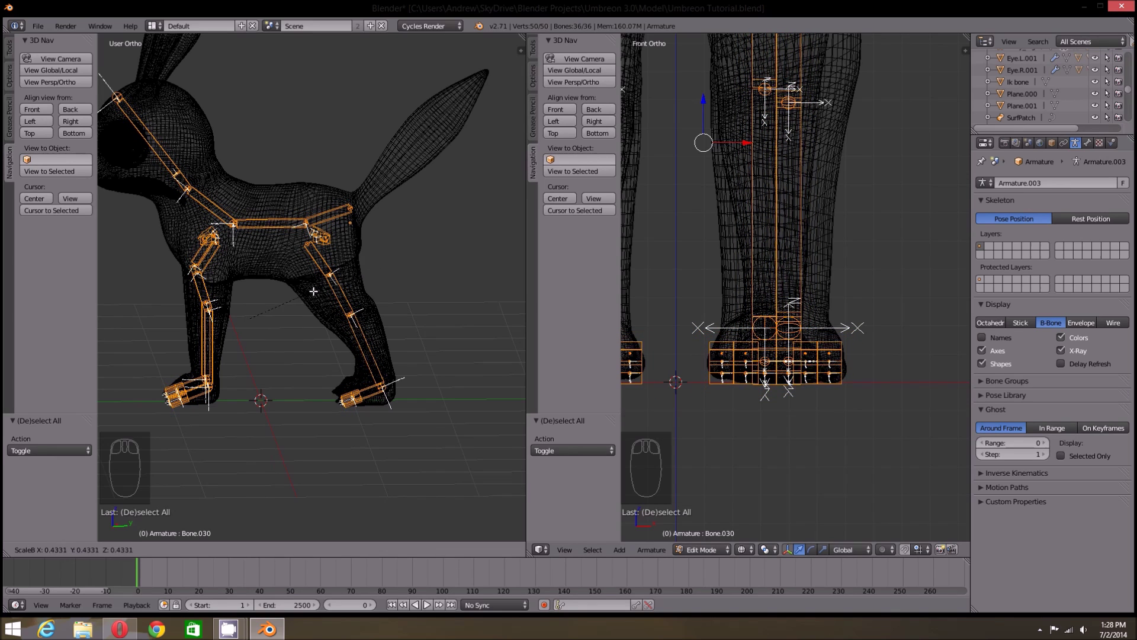
left_click_drag(329, 289, 357, 304)
key("a")
key("Tab")
left_click_drag(988, 378, 393, 359)
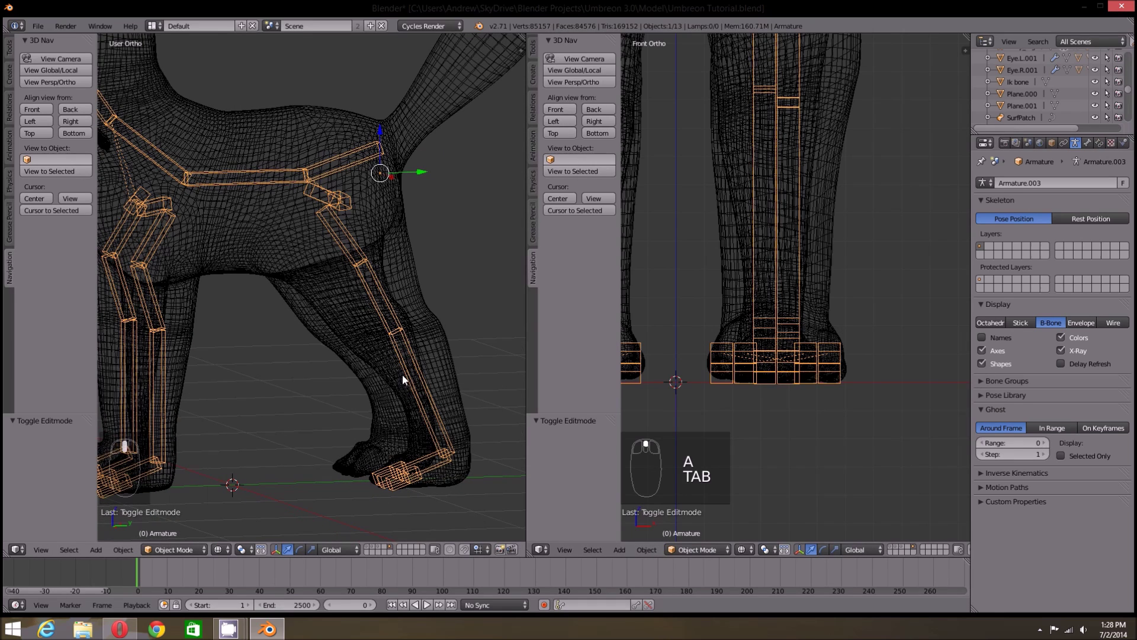
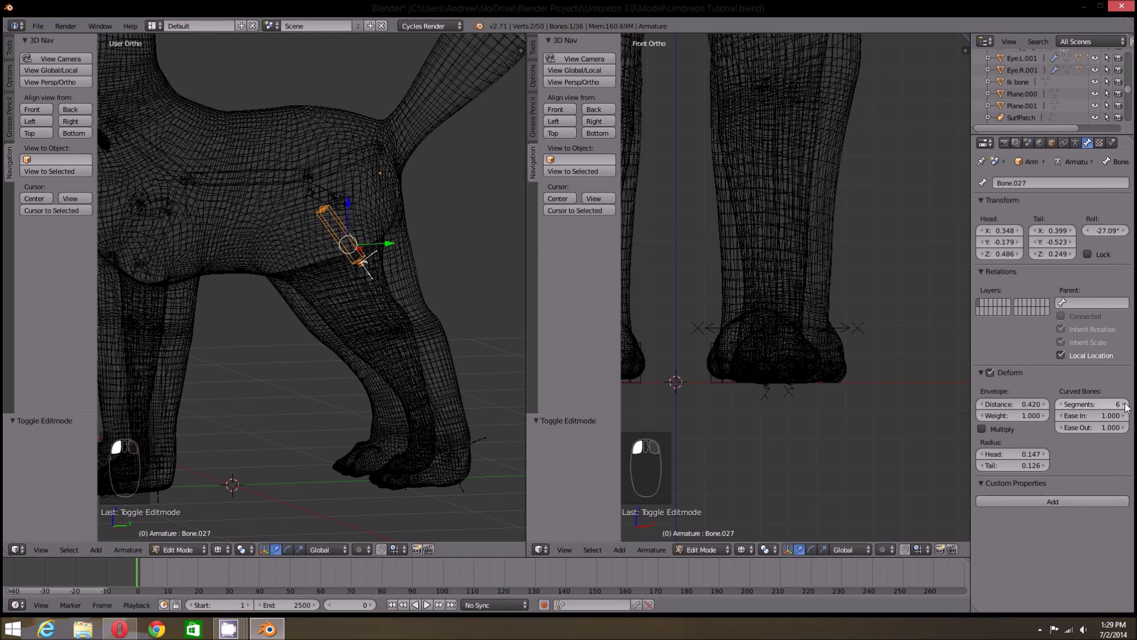
- Raise the curved-bone segment count on successive tail bones to eleven
left_click_drag(1128, 407, 385, 377)
key("Tab")
left_click_drag(385, 376, 297, 380)
left_click(297, 380)
left_click_drag(278, 384, 235, 392)
middle_click(218, 391)
left_click_drag(208, 391, 418, 394)
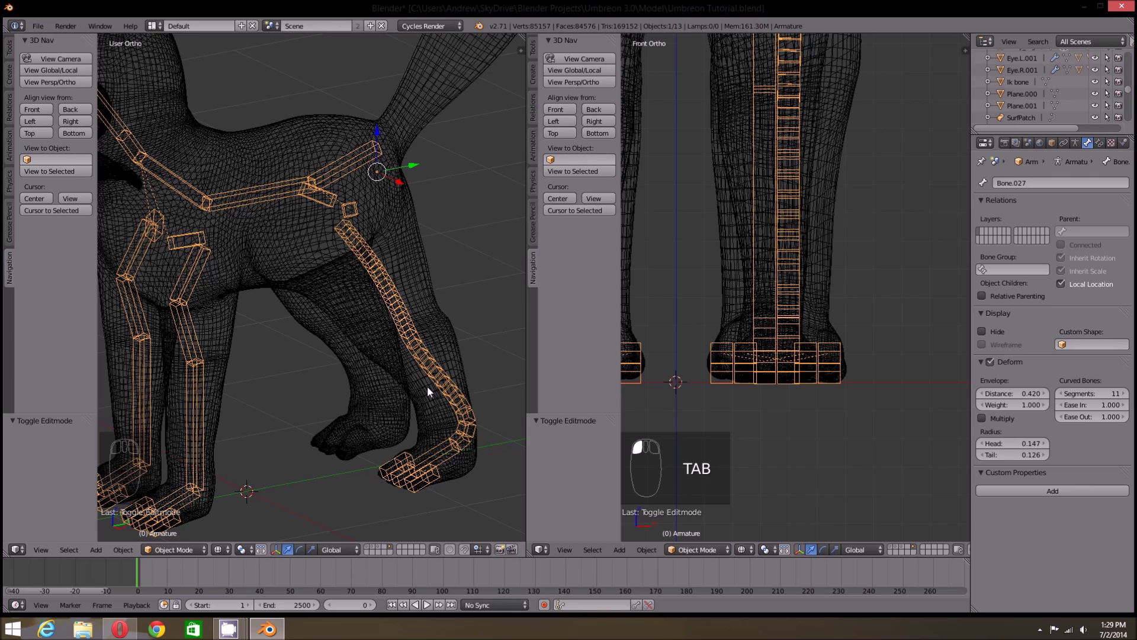
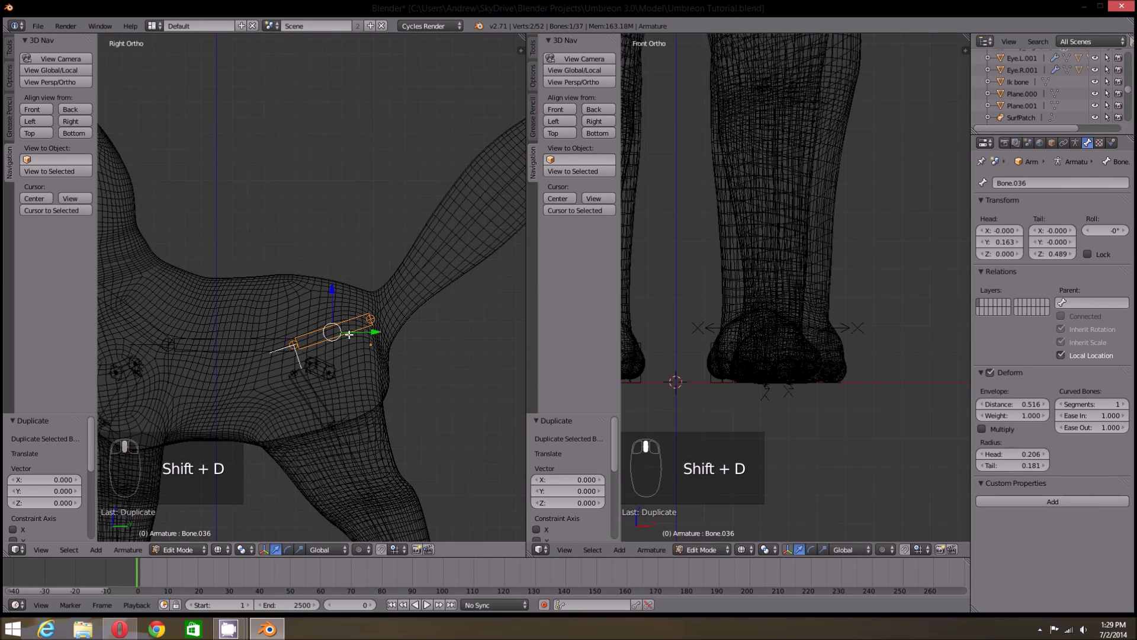
- Grow a new bone from the tail base and angle it up into the tail
key("r")
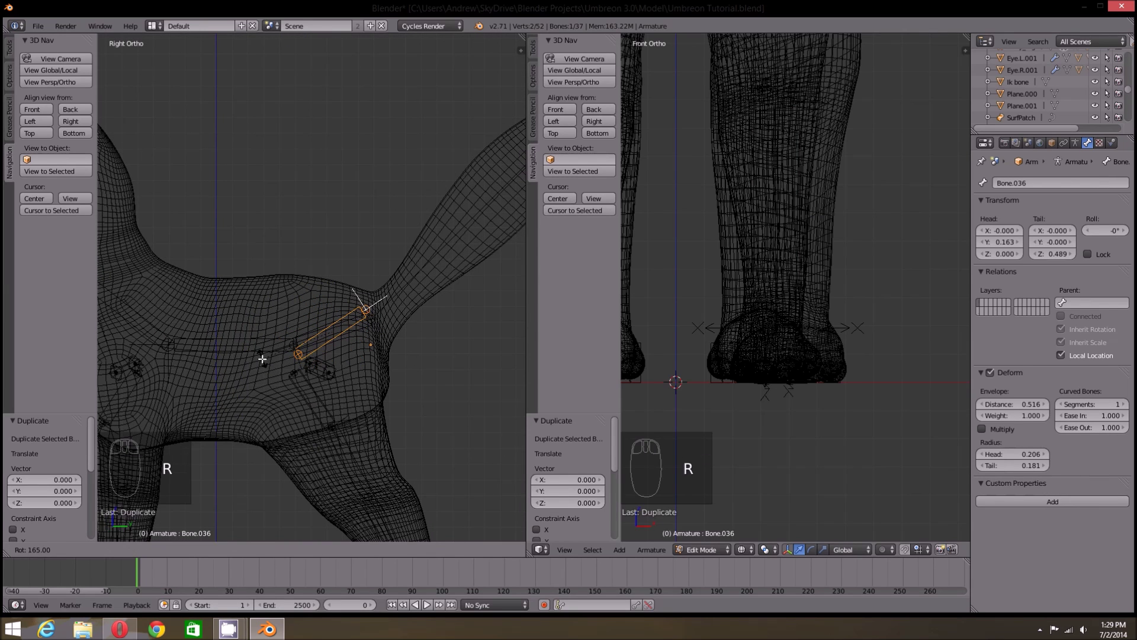
key("g")
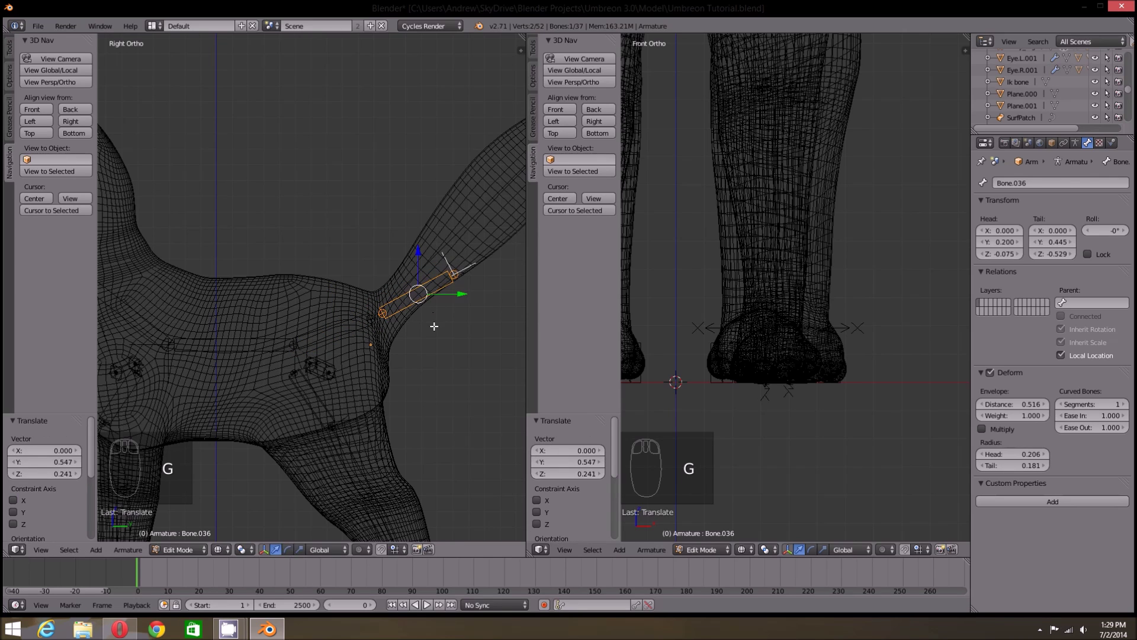
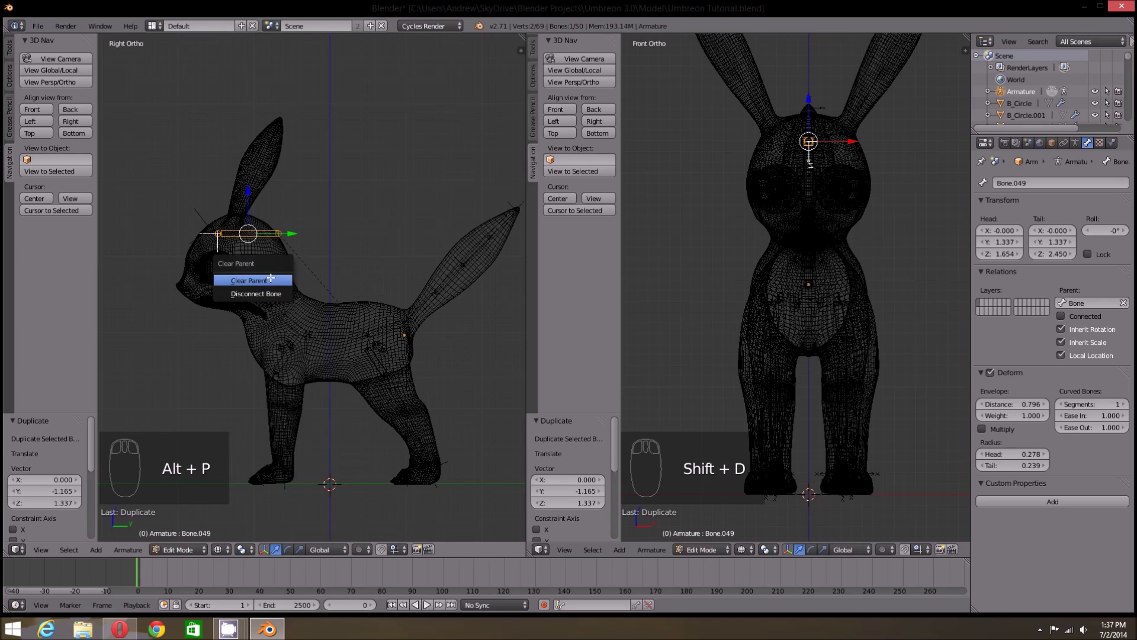
- Detach the ear bone from its parent and place it inside the ear
left_click(257, 268)
left_click_drag(256, 272, 439, 322)
key("r")
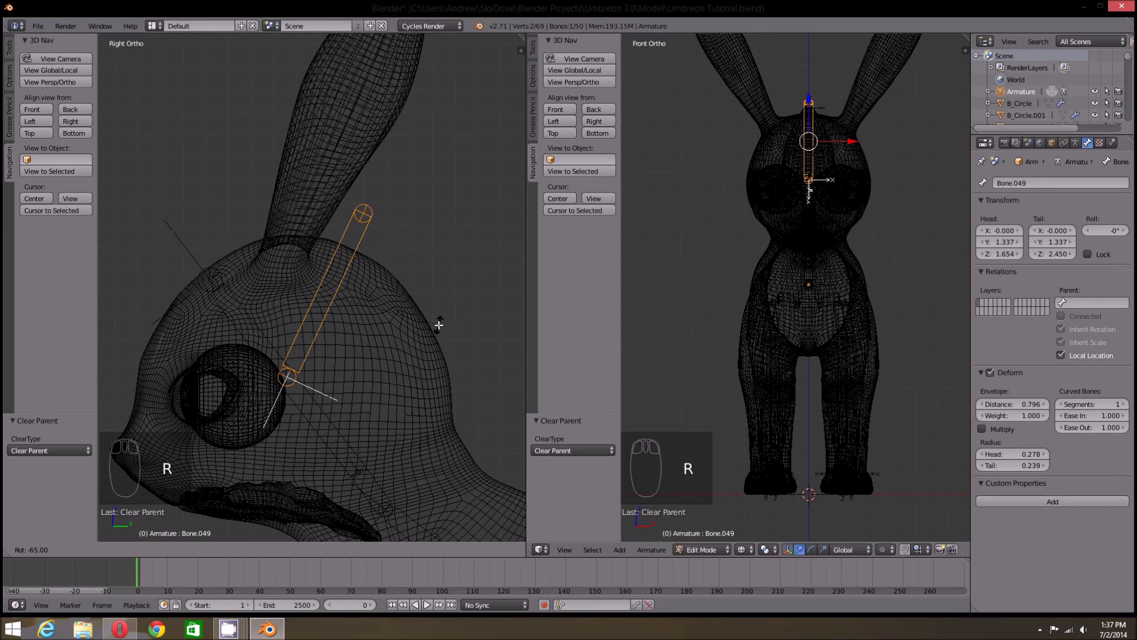
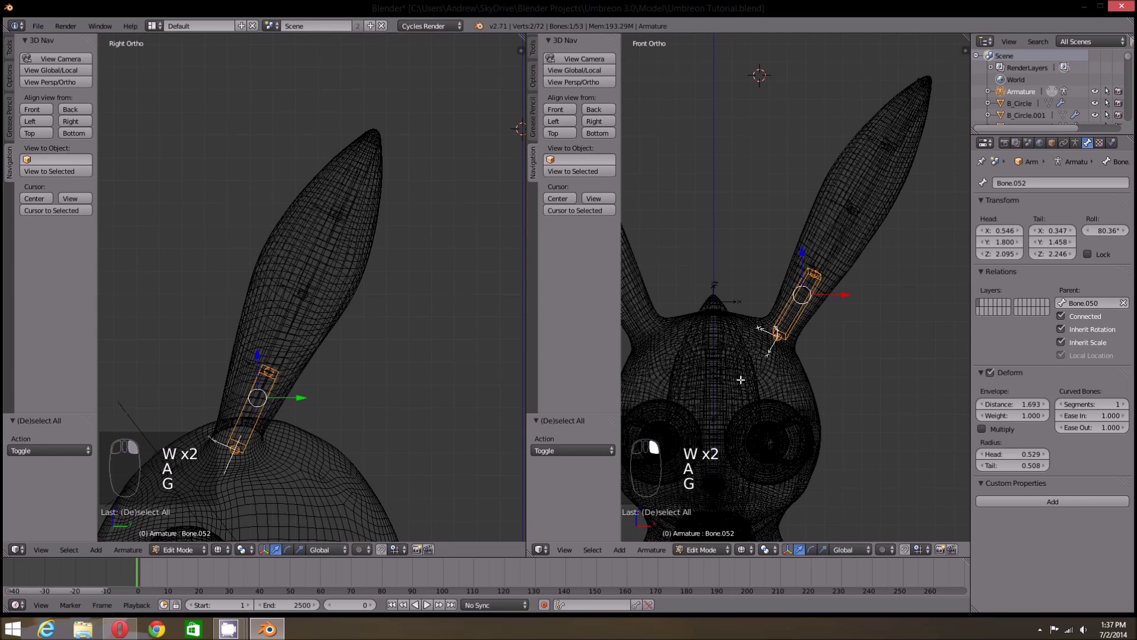
left_click_drag(315, 285, 355, 417)
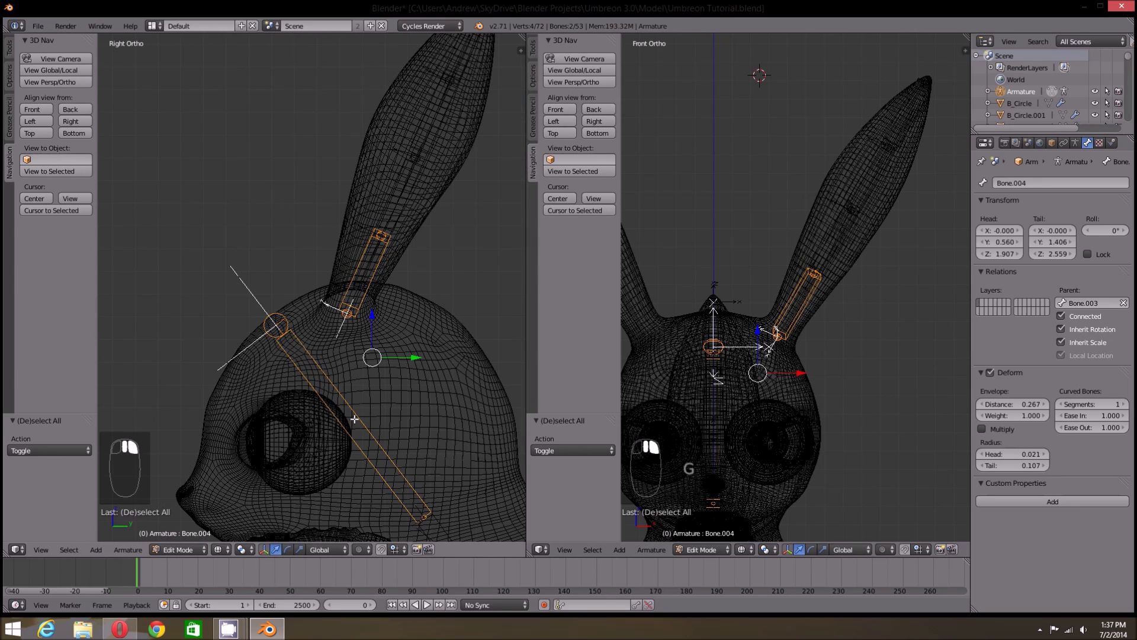
key("ctrl+p")
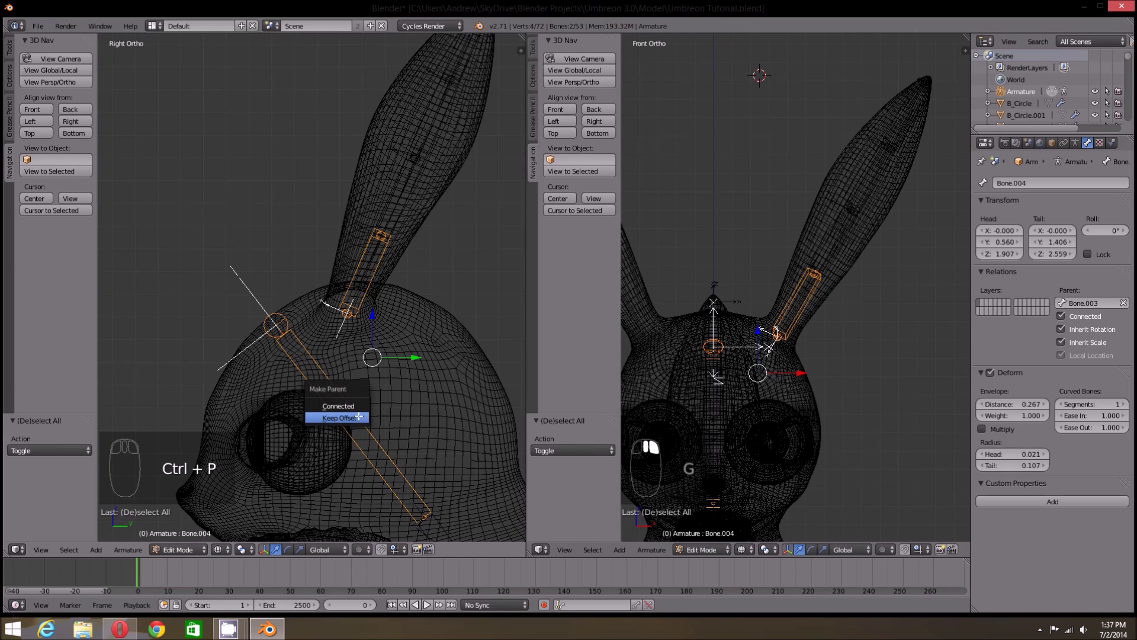
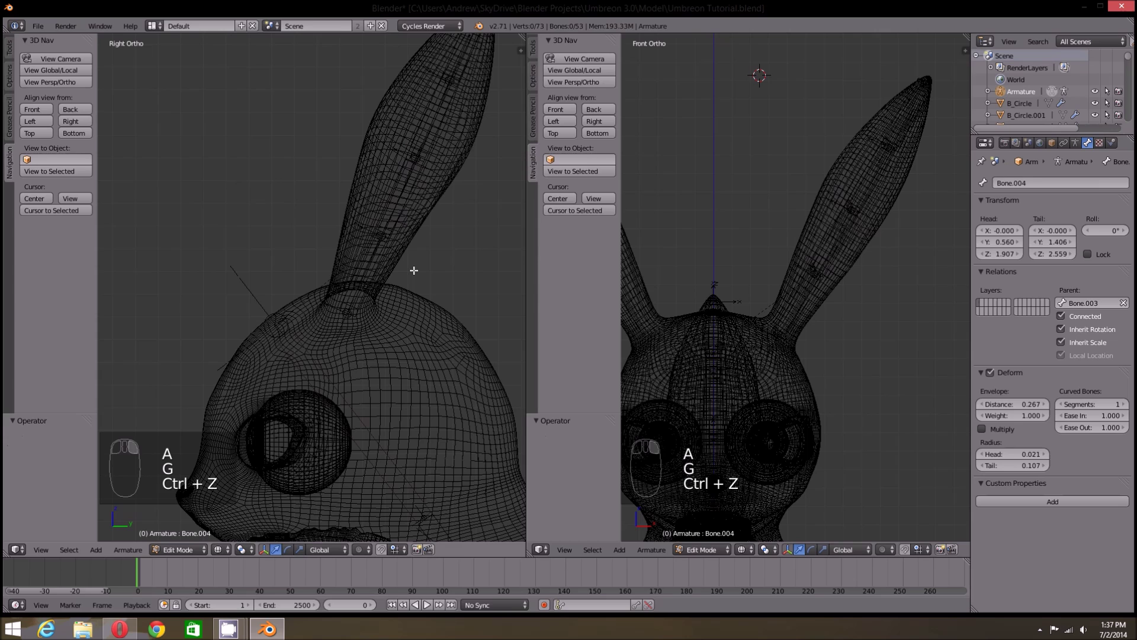
- Split the ear bone into a four-bone chain and stretch it up to the ear tip
key("ctrl+z")
key("ctrl+z")
key("ctrl+z")
key("ctrl+z")
left_click_drag(378, 266, 350, 275)
key("a")
key("g")
left_click_drag(350, 275, 207, 553)
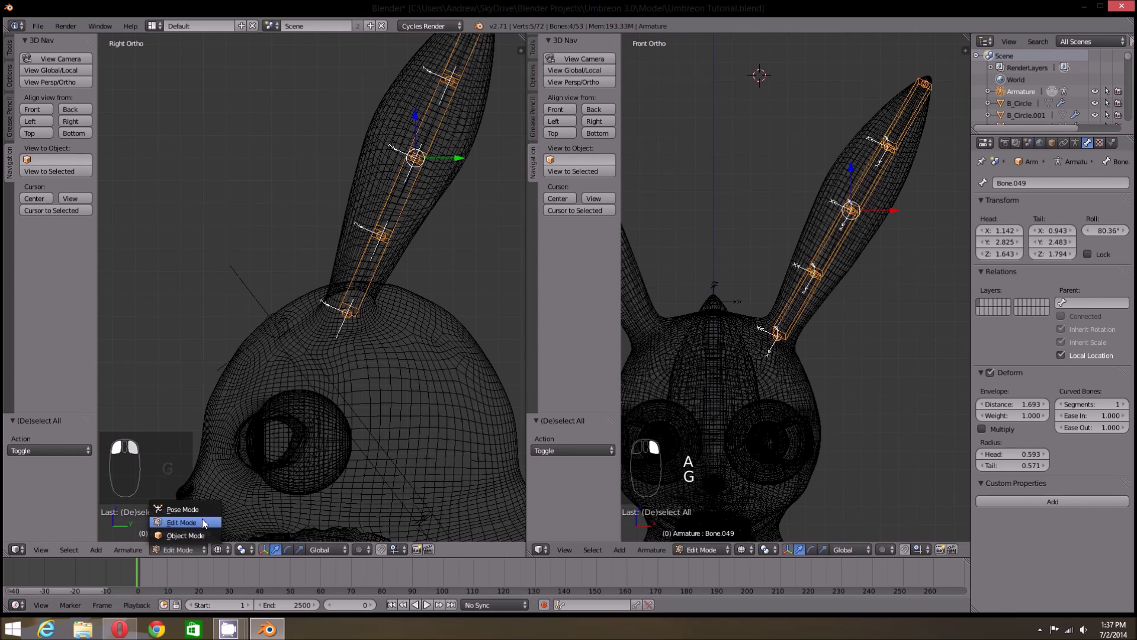
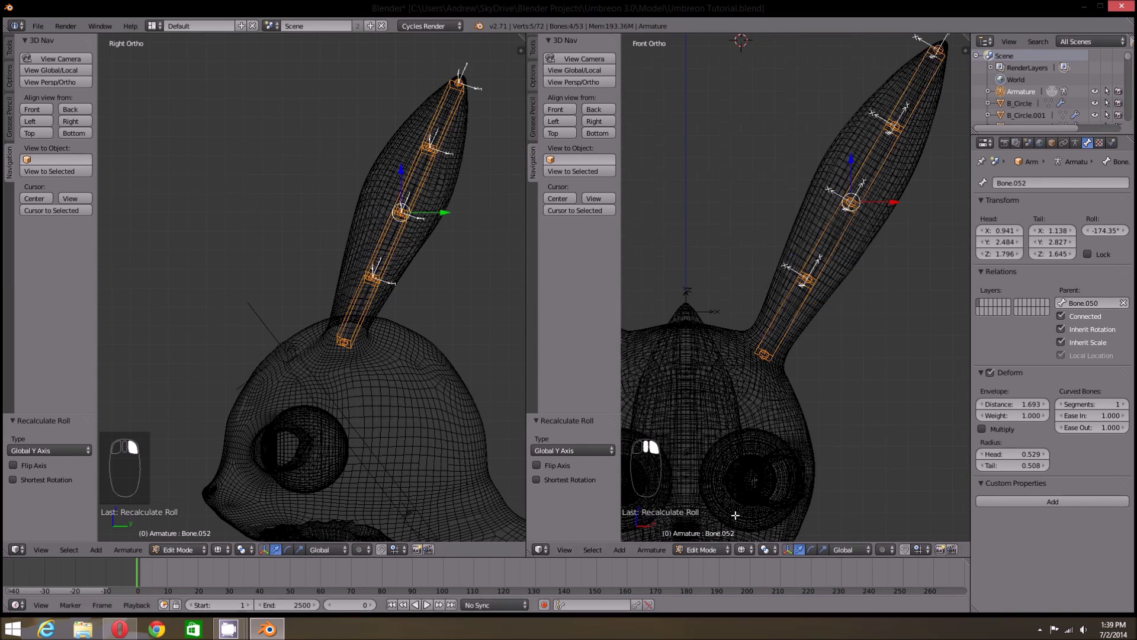
- Duplicate the ear chain and mirror it into the other ear, then leave Edit Mode
key("shift+c")
left_click_drag(781, 510, 913, 257)
key("shift+d")
key("s")
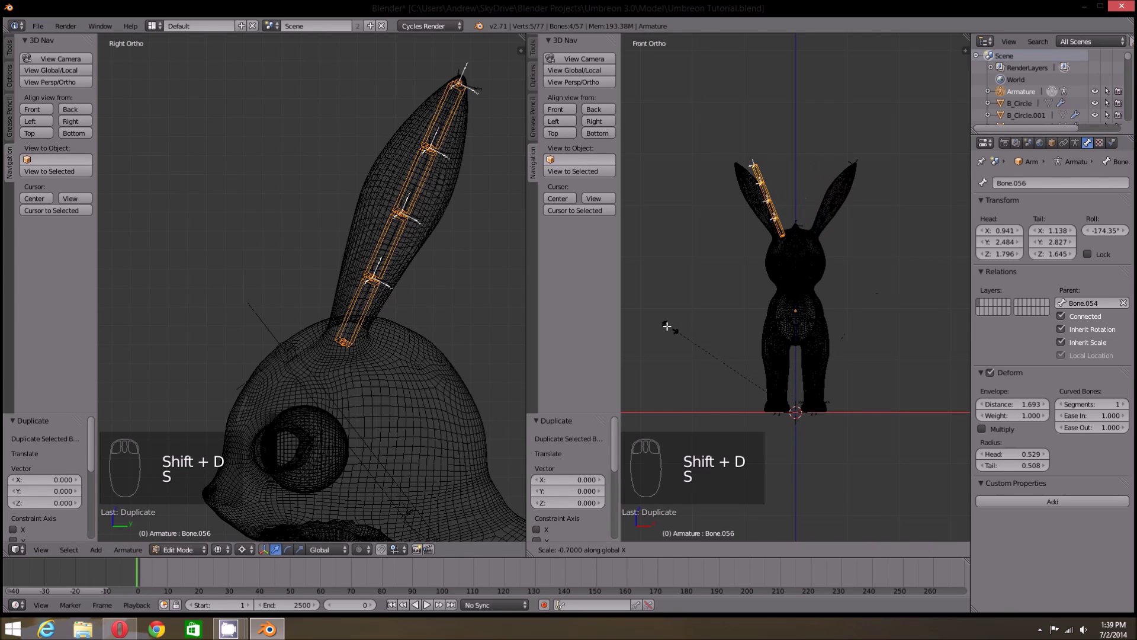
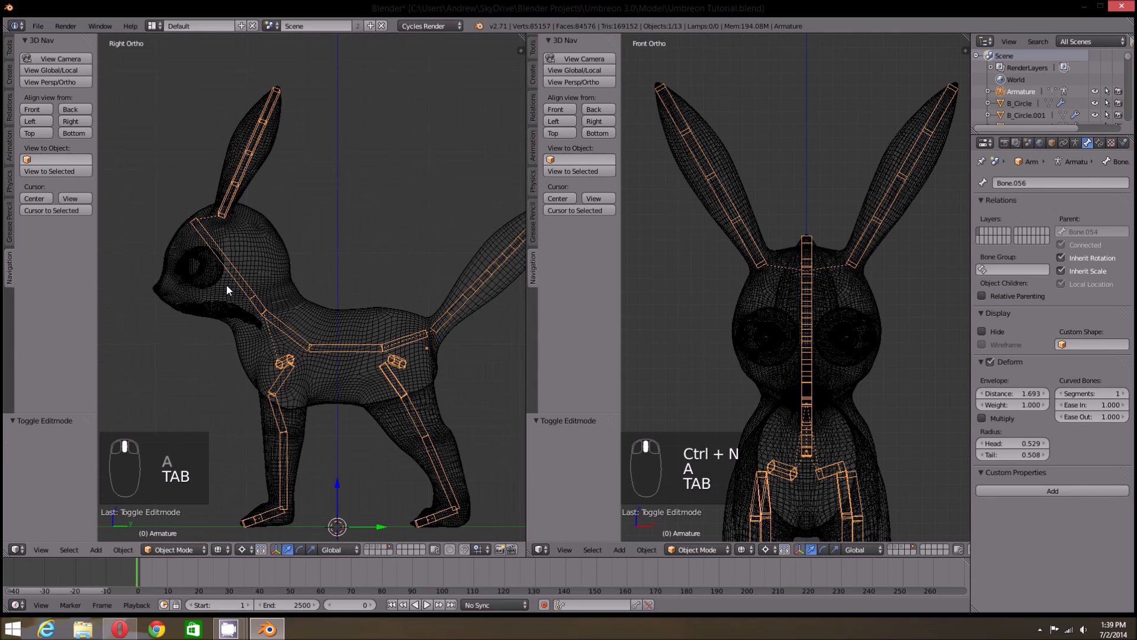
- Parent the left eye to the armature's head bone so it follows the head
left_click_drag(265, 310, 363, 318)
left_click_drag(398, 331, 361, 258)
key("Tab")
key("Tab")
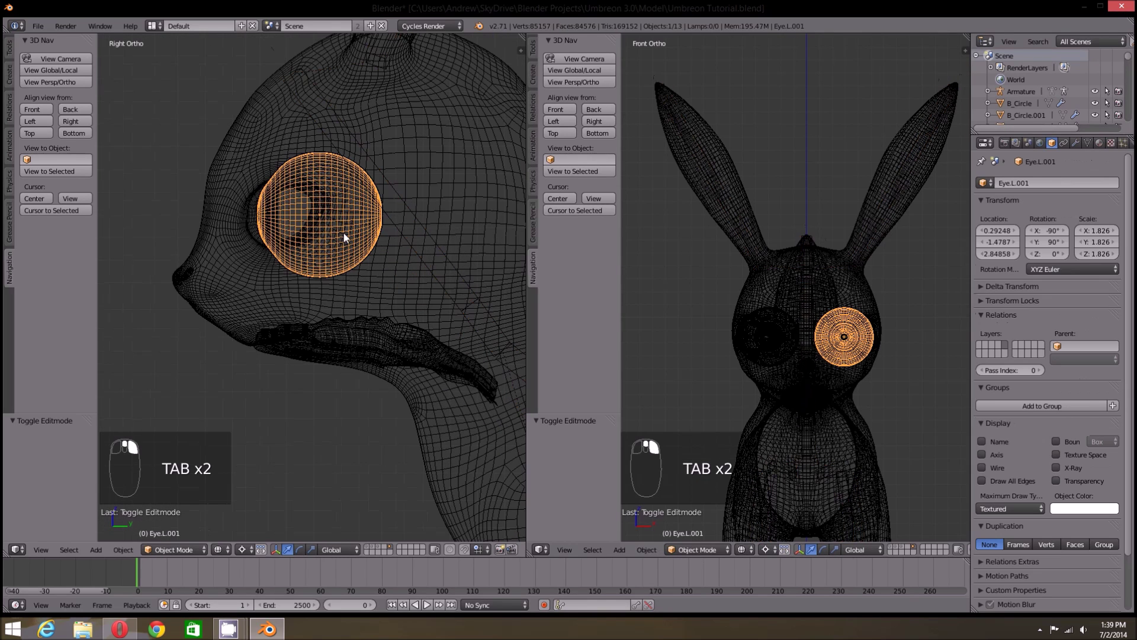
left_click_drag(347, 300, 348, 317)
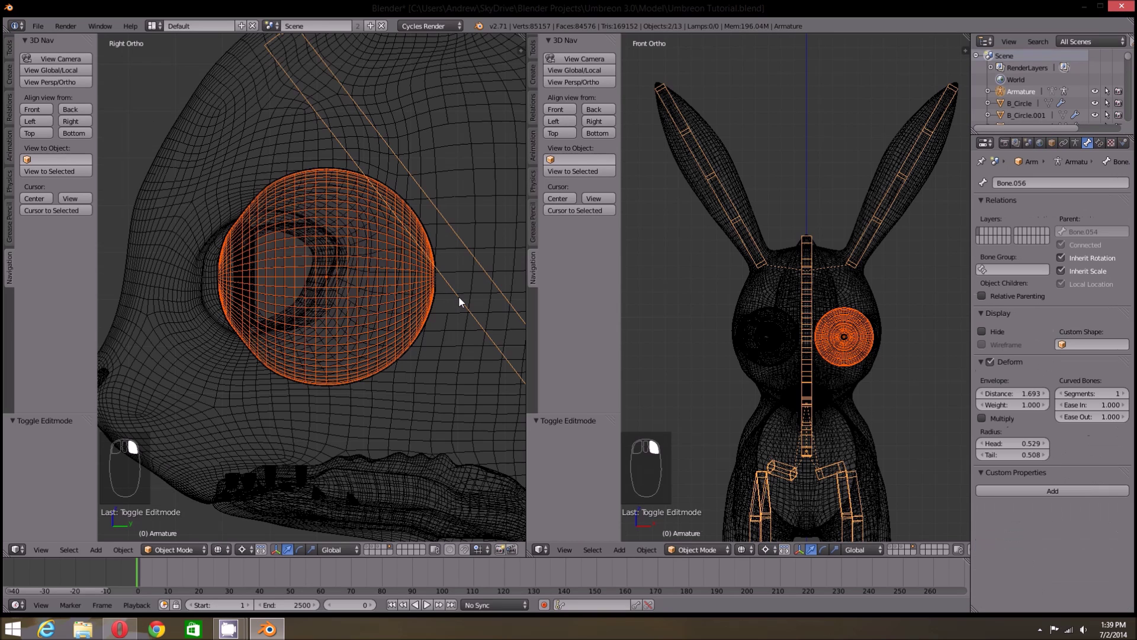
left_click_drag(462, 302, 467, 308)
left_click(468, 308)
left_click_drag(468, 307, 463, 362)
left_click_drag(464, 361, 381, 454)
right_click(381, 454)
key("ctrl+p")
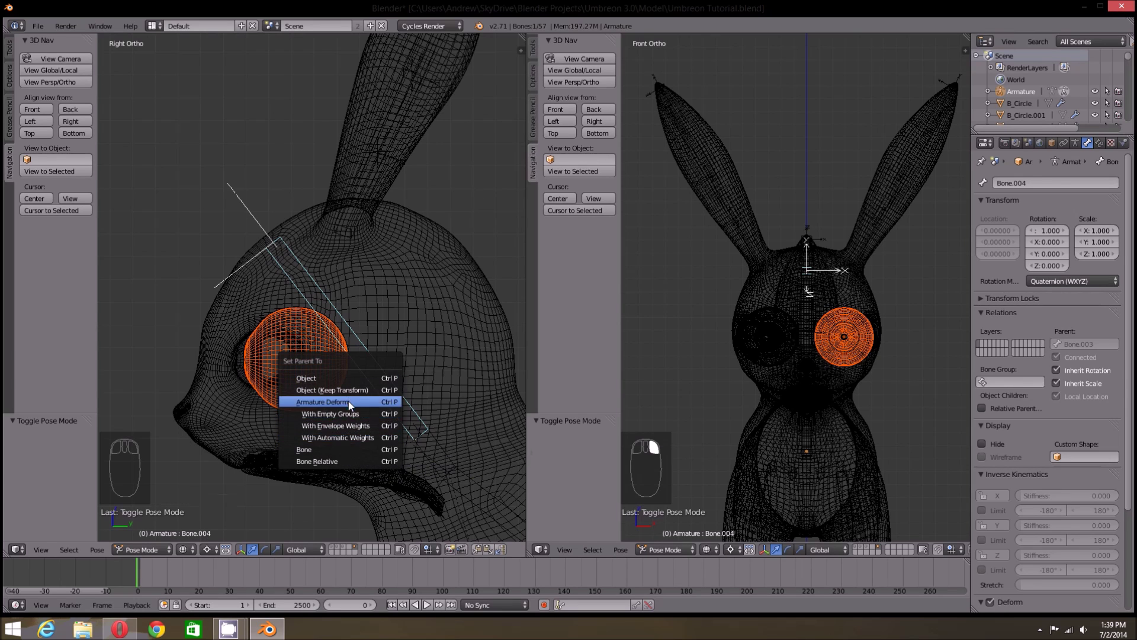
- Parent the right eye to the head bone as well
left_click(302, 474)
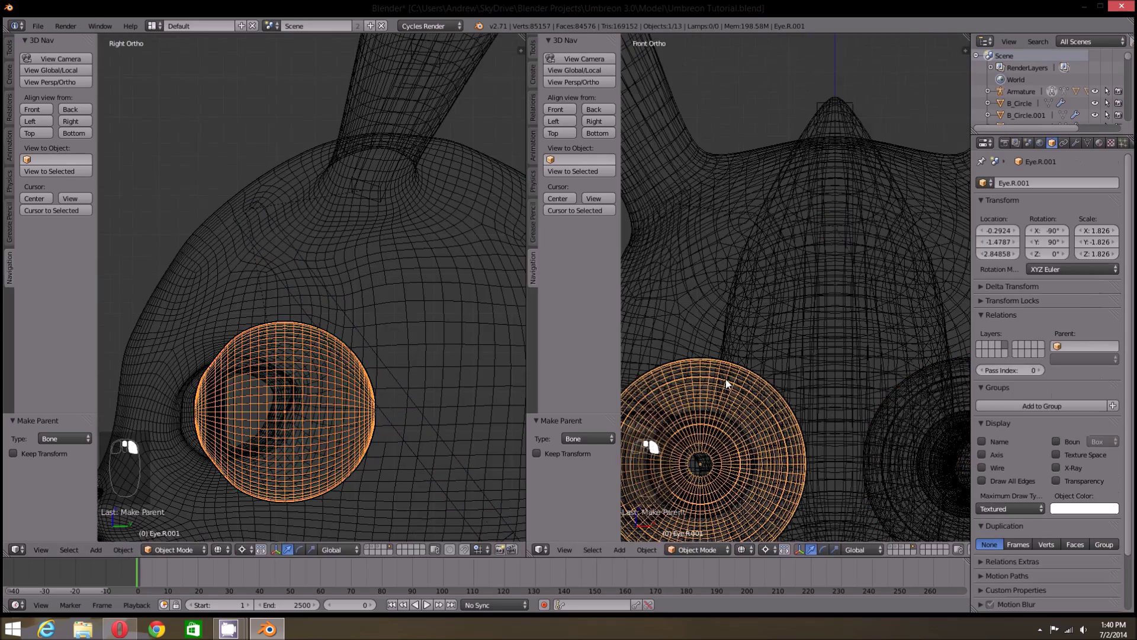
left_click_drag(406, 338, 390, 373)
key("ctrl+p")
double_click(399, 330)
- Unhide everything and show the Umbreon with solid viewport shading
key("a")
key("h")
key("r")
left_click_drag(390, 353, 383, 394)
key("r")
left_click_drag(341, 389, 384, 376)
key("g")
middle_click(357, 386)
key("alt+h")
key("a")
- Inspect the neck bones against the solid body to confirm the rig is complete
key("Tab")
left_click(162, 550)
key("a")
key("alt+h")
key("a")
key("z")
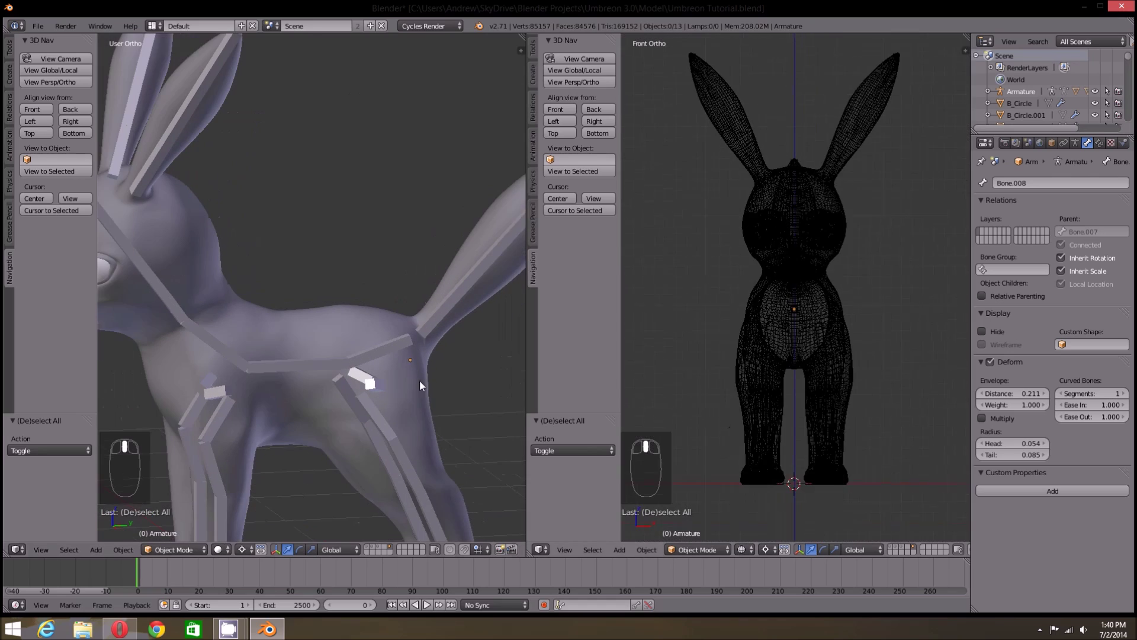